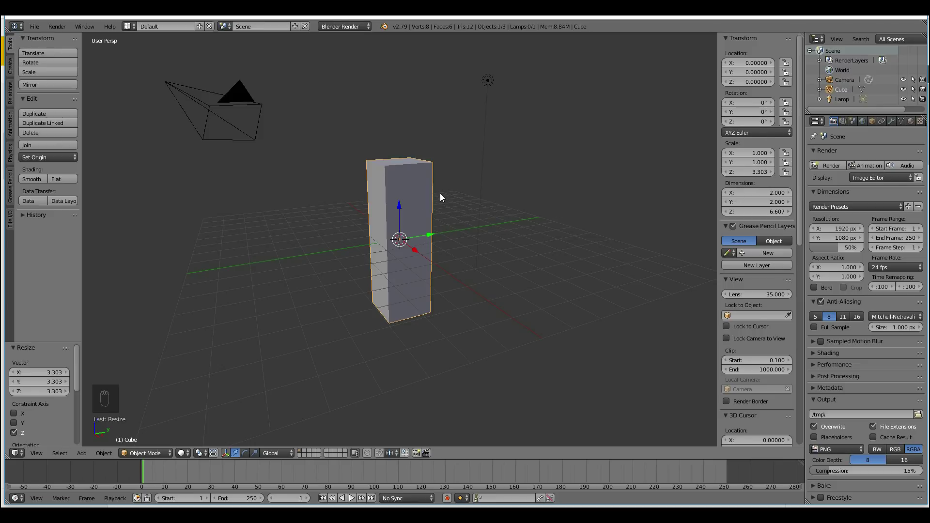
- Apply the stretched pillar's scale so it reads 1, briefly visiting Sculpt Mode and back
key(ctrl+a)
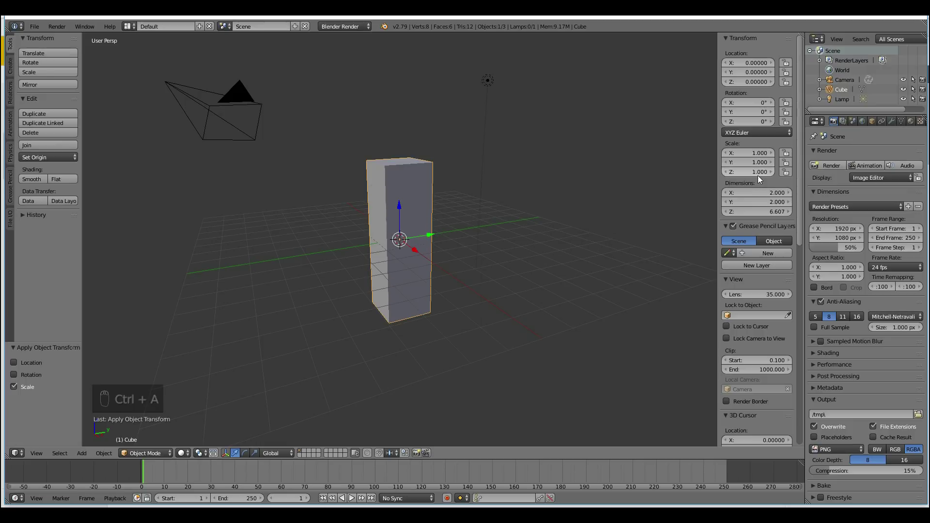
click(164, 458)
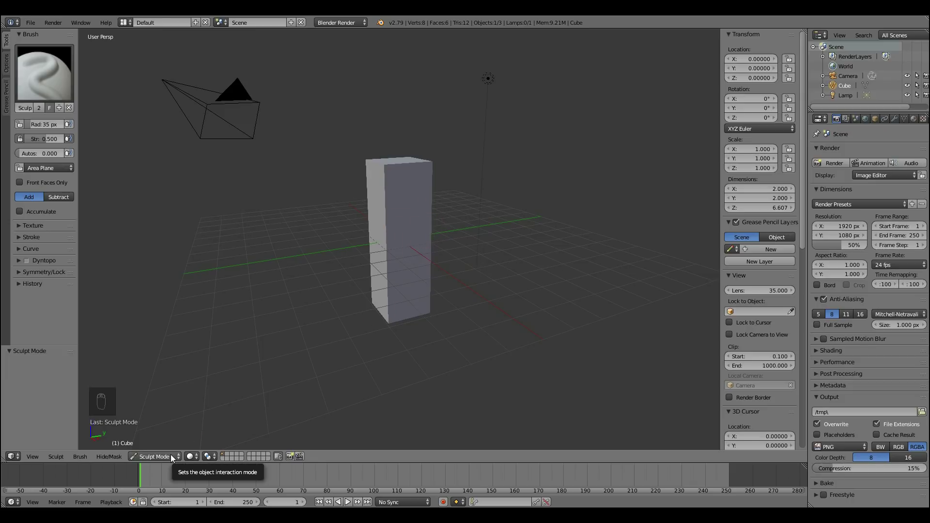
click(165, 448)
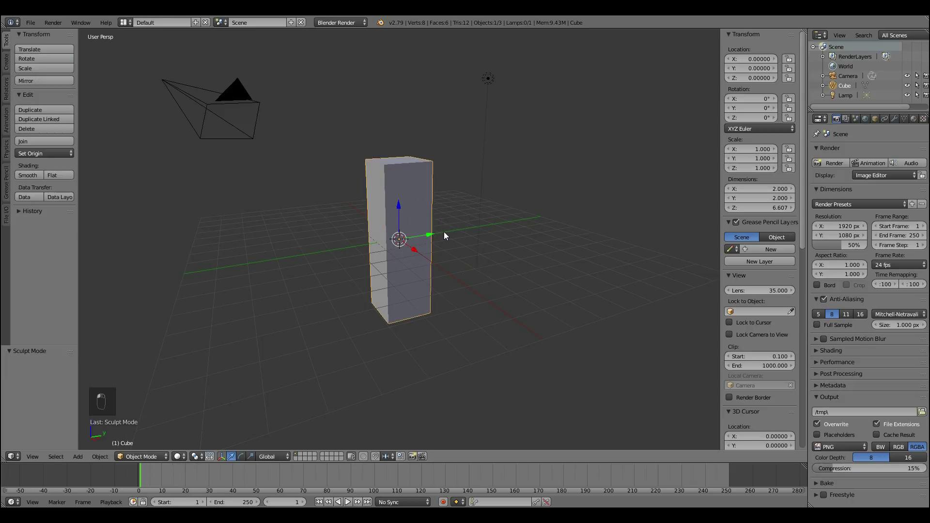
- Cut horizontal loops along the pillar's height and vertical loops around it in Edit Mode
key(Tab)
key(ctrl+r)
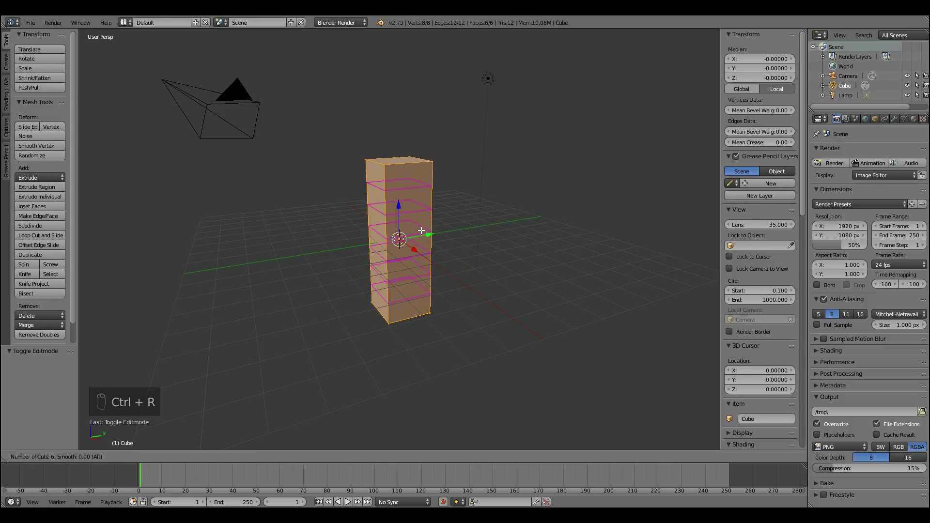
drag(421, 230, 409, 202)
key(ctrl+r)
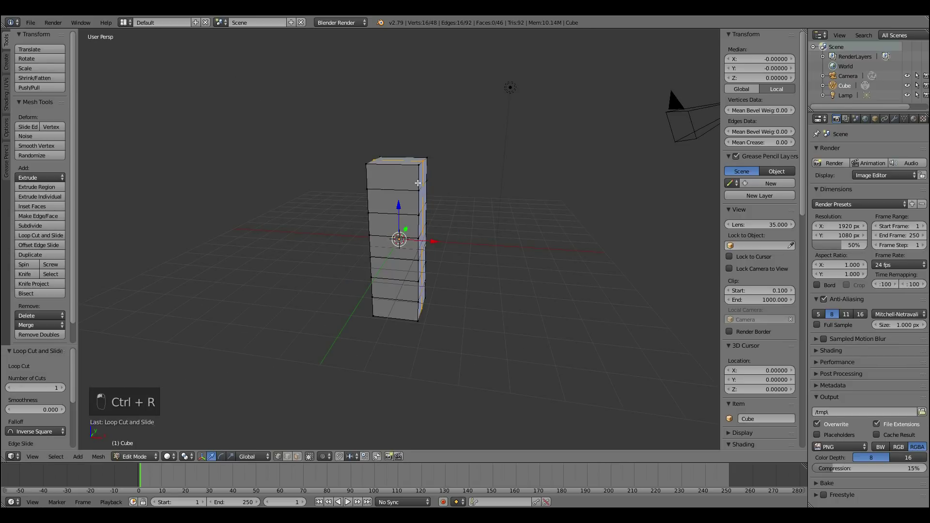
key(ctrl+r)
drag(425, 240, 368, 203)
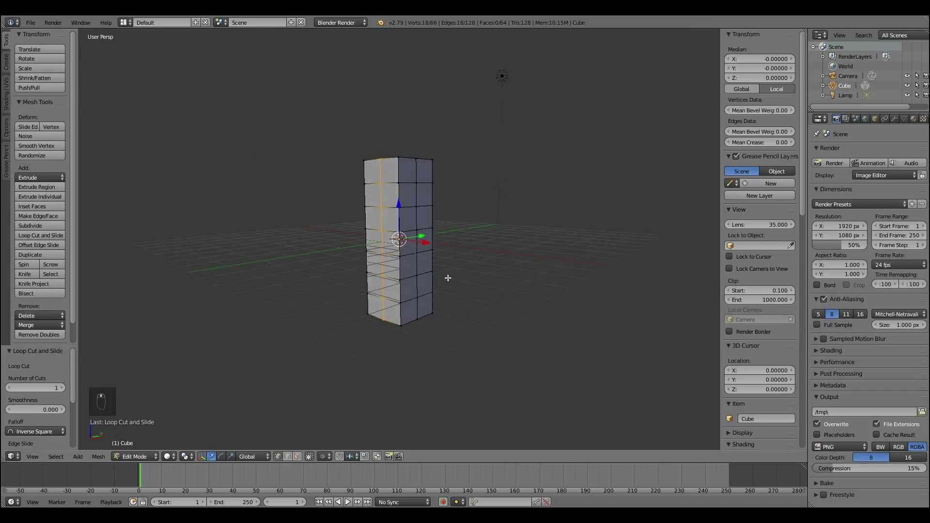
middle_click(438, 256)
key(w)
key(a)
- Select the whole mesh and subdivide it repeatedly into a dense grid of about 6,400 vertices
key(a)
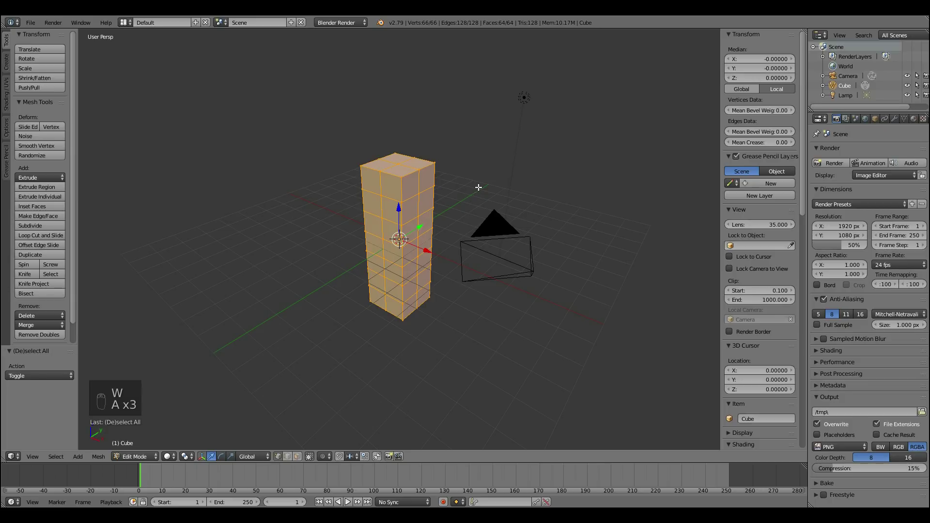
key(w)
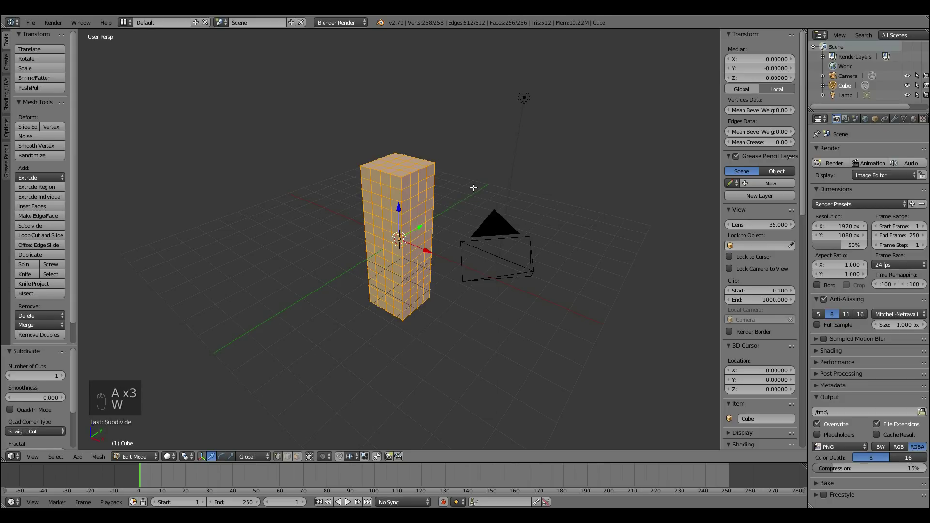
middle_click(445, 206)
key(w)
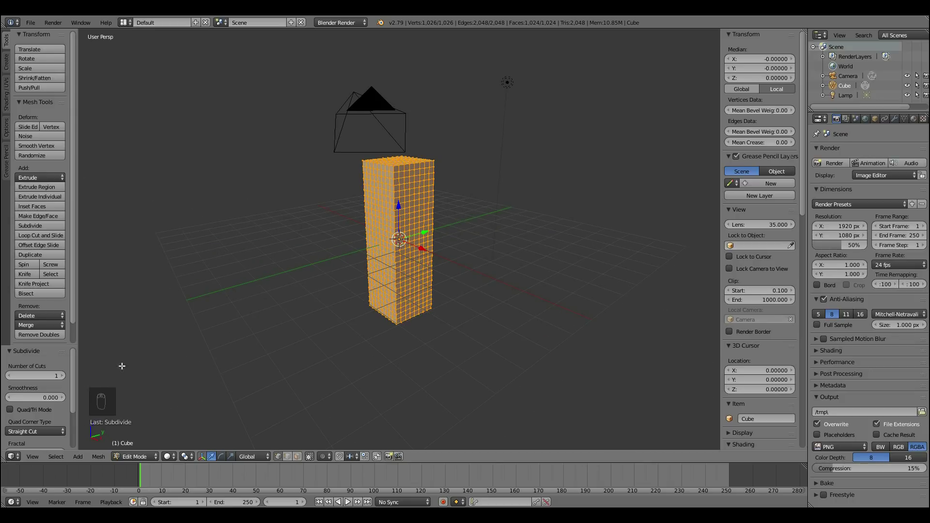
click(64, 377)
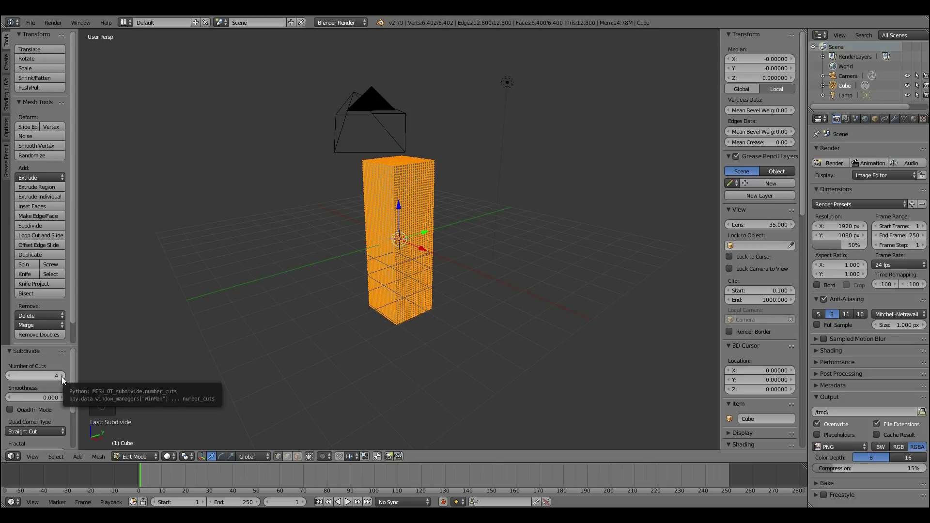
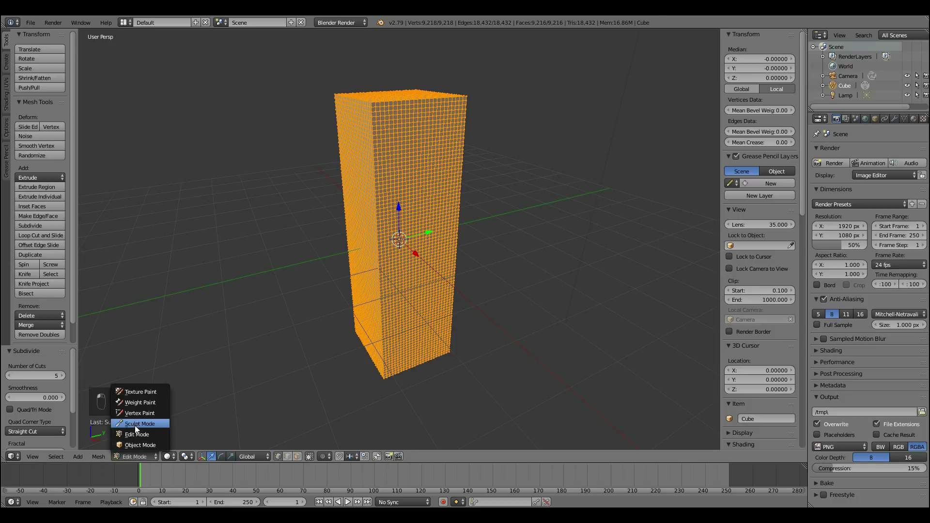
- Lower the Dyntopo detail size for finer dynamic-topology sculpting
drag(30, 265, 431, 167)
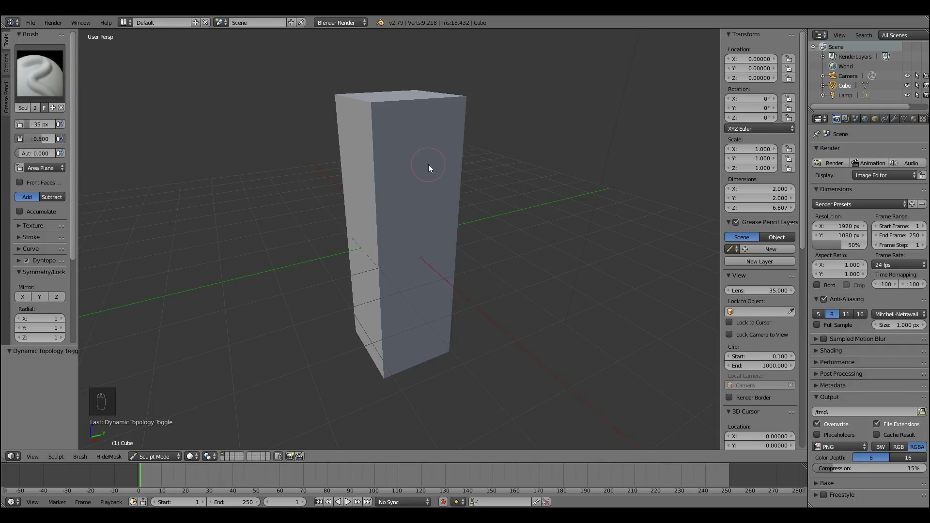
click(49, 282)
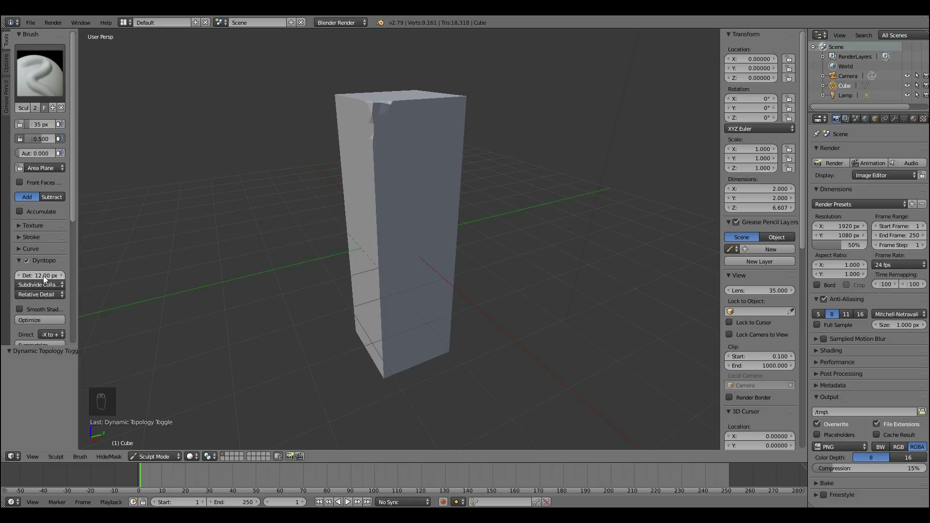
drag(50, 280, 24, 279)
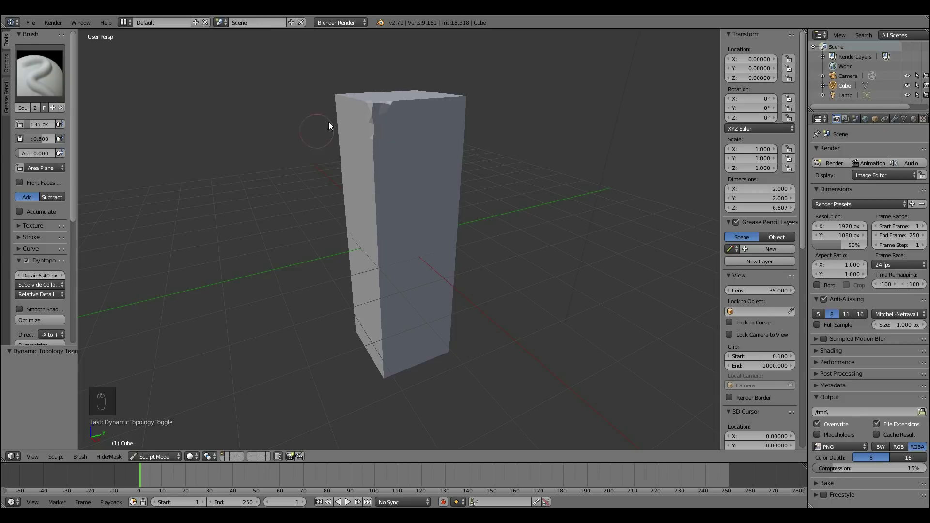
- Sculpt chips, dents and wavy edges into the pillar's top and side faces
drag(374, 122, 379, 178)
drag(362, 107, 384, 108)
click(444, 124)
drag(421, 160, 403, 234)
middle_click(422, 255)
drag(409, 160, 415, 196)
middle_click(389, 209)
drag(446, 194, 414, 223)
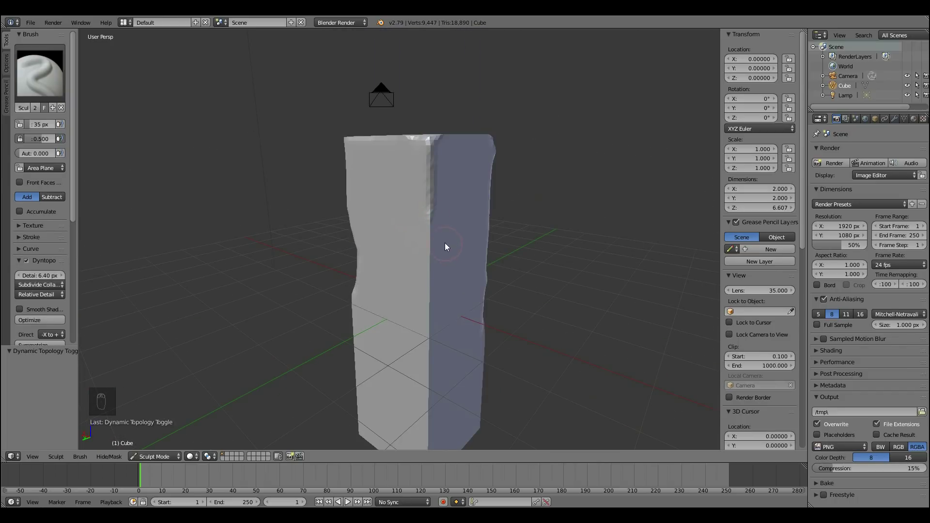
drag(435, 222, 158, 117)
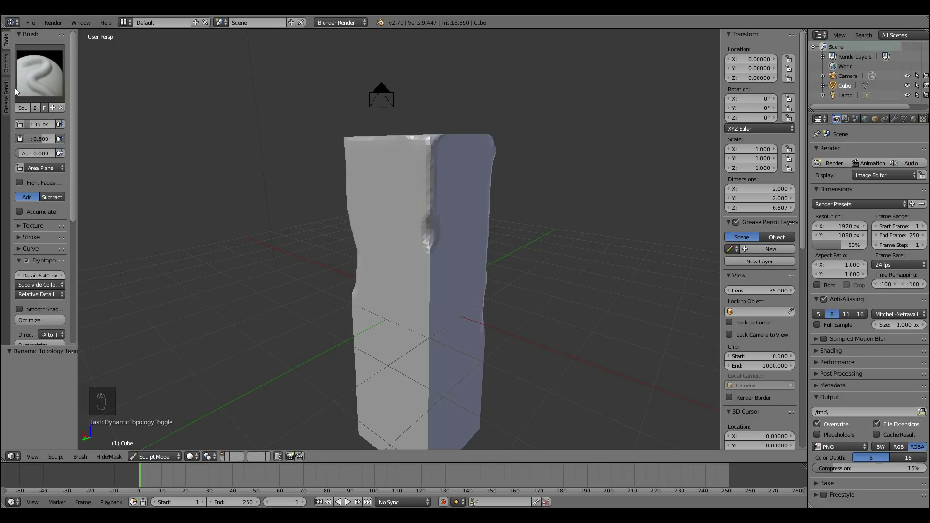
drag(436, 239, 437, 245)
drag(429, 285, 460, 219)
drag(460, 218, 426, 396)
click(426, 395)
- Work around the pillar adding dents, corner chips and roughened faces on the other sides
middle_click(414, 303)
click(339, 442)
middle_click(395, 307)
drag(386, 390, 392, 395)
middle_click(425, 350)
drag(469, 356, 455, 269)
middle_click(445, 276)
click(407, 267)
drag(471, 127, 453, 238)
drag(459, 335, 426, 382)
middle_click(424, 187)
drag(336, 270, 415, 274)
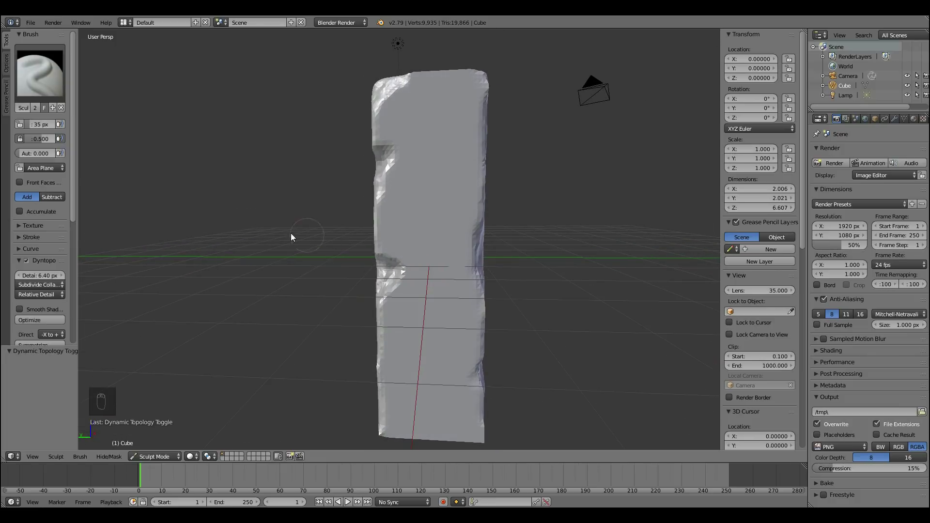
- Refine the detail further and carve dents into the lower part, undoing a couple of strokes
drag(47, 279, 30, 280)
drag(416, 278, 408, 286)
click(423, 226)
drag(429, 280, 518, 289)
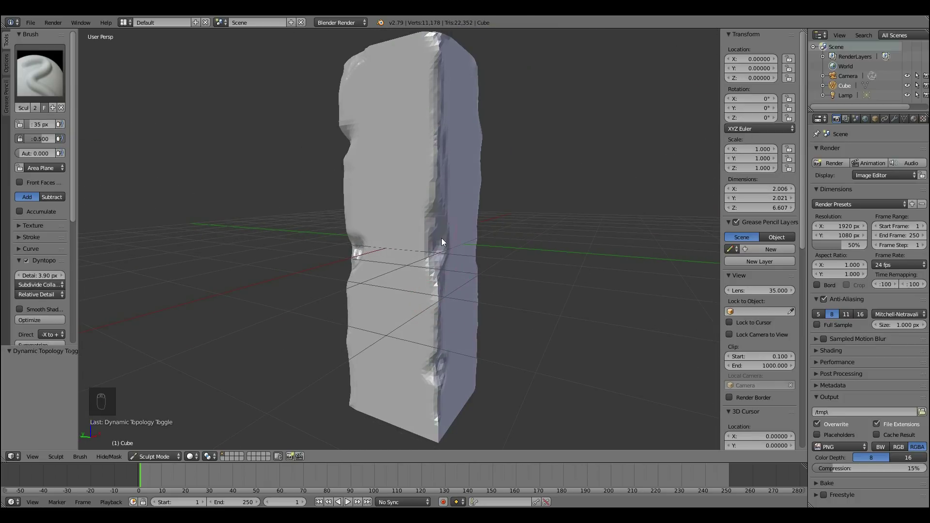
drag(411, 288, 440, 267)
middle_click(487, 268)
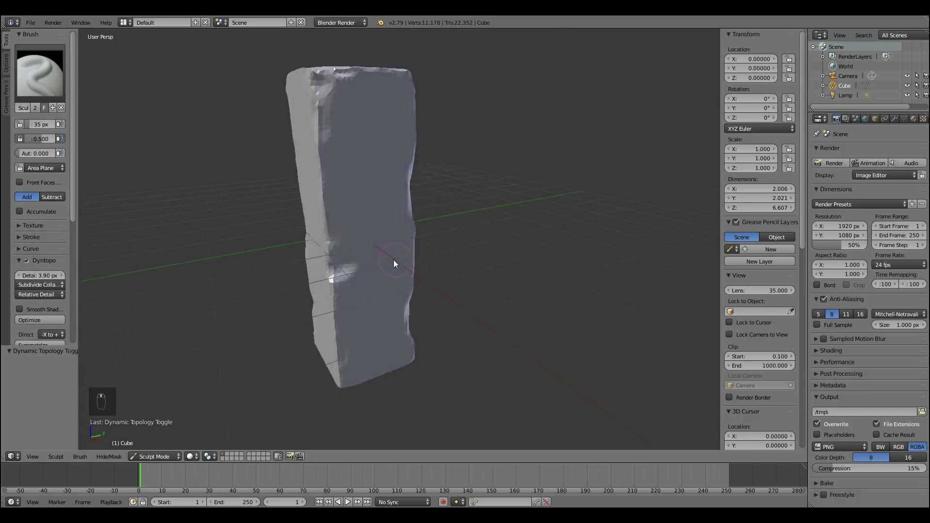
key(ctrl+z)
key(ctrl+z)
drag(451, 297, 440, 296)
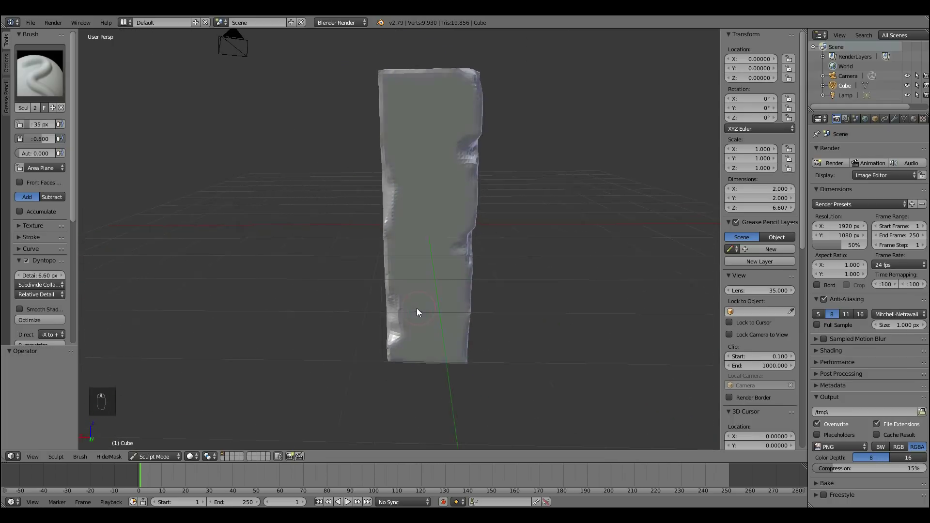
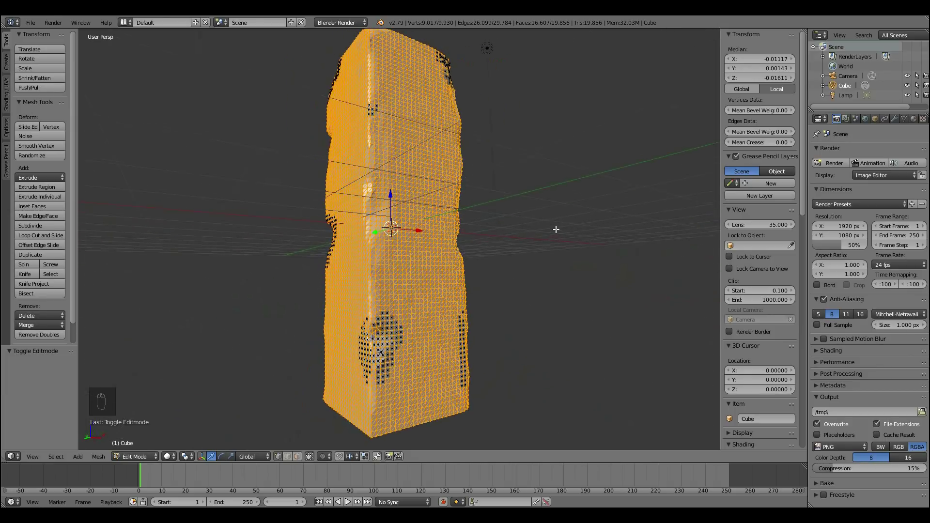
- Orbit and zoom around the pillar's dense triangle mesh, then return it to Object Mode
drag(486, 292, 501, 272)
drag(446, 270, 418, 266)
drag(476, 267, 432, 200)
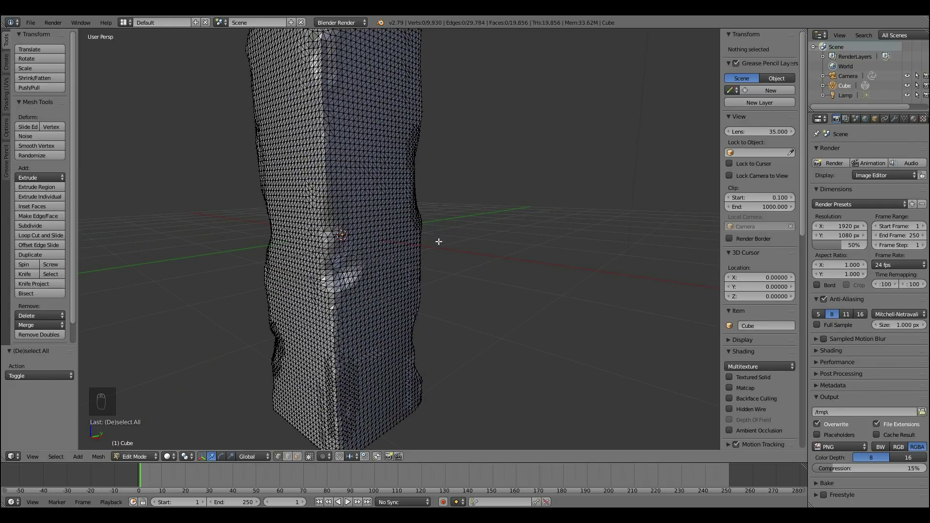
drag(455, 273, 451, 243)
key(Tab)
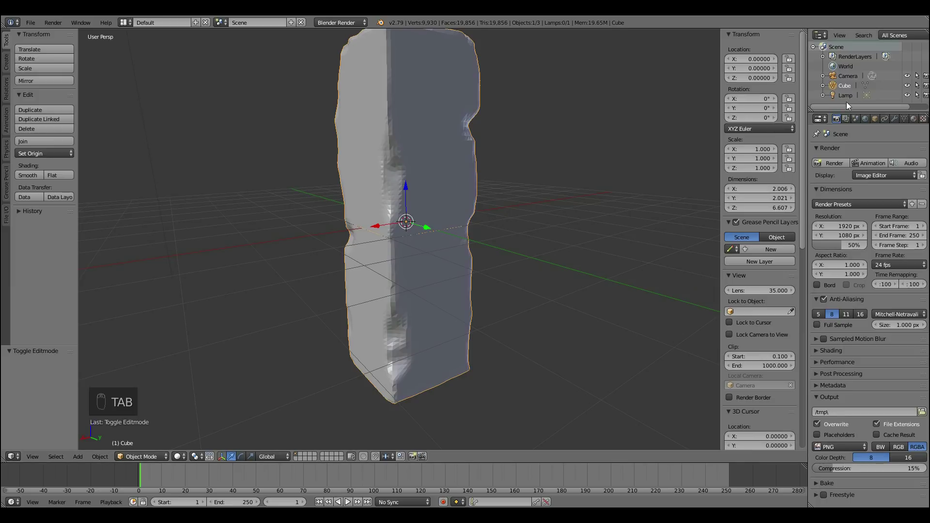
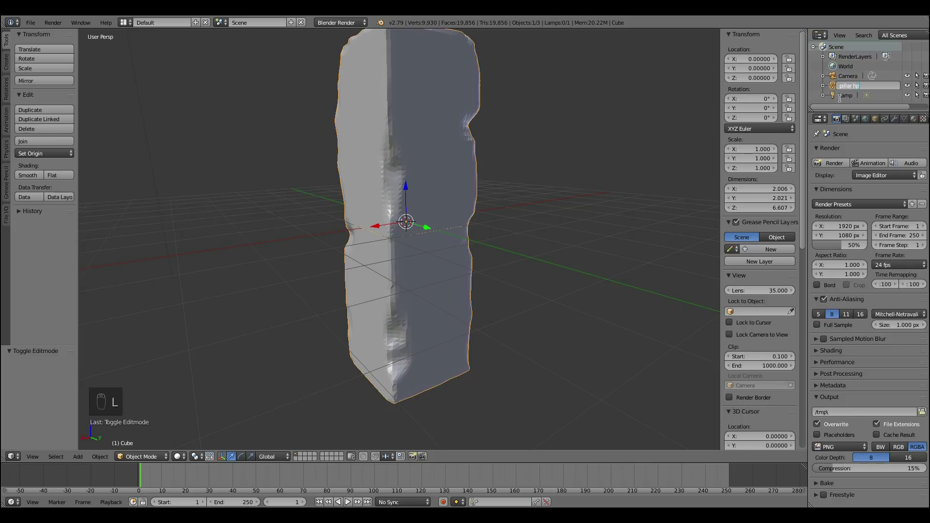
- Duplicate pillar hp in place and rename the copy pillar lp in the Outliner
drag(845, 103, 845, 102)
key(shift+d)
key(shift+d)
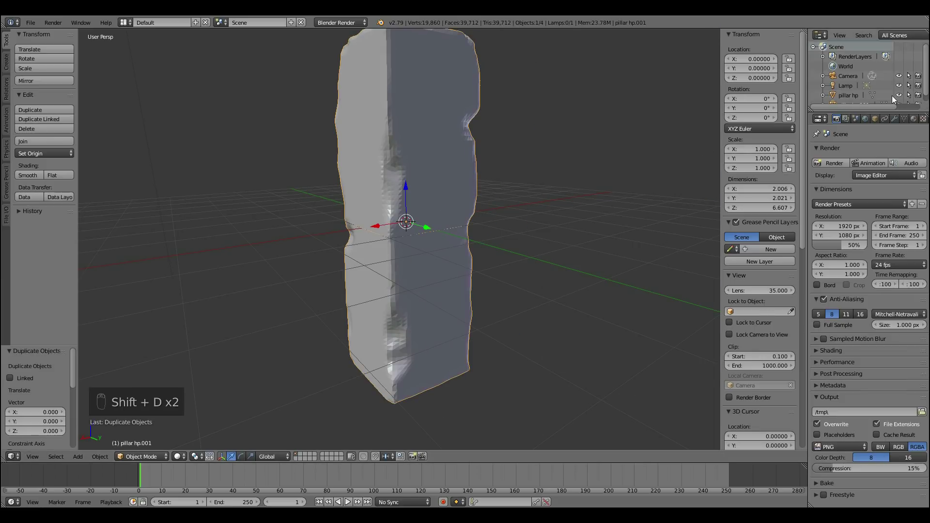
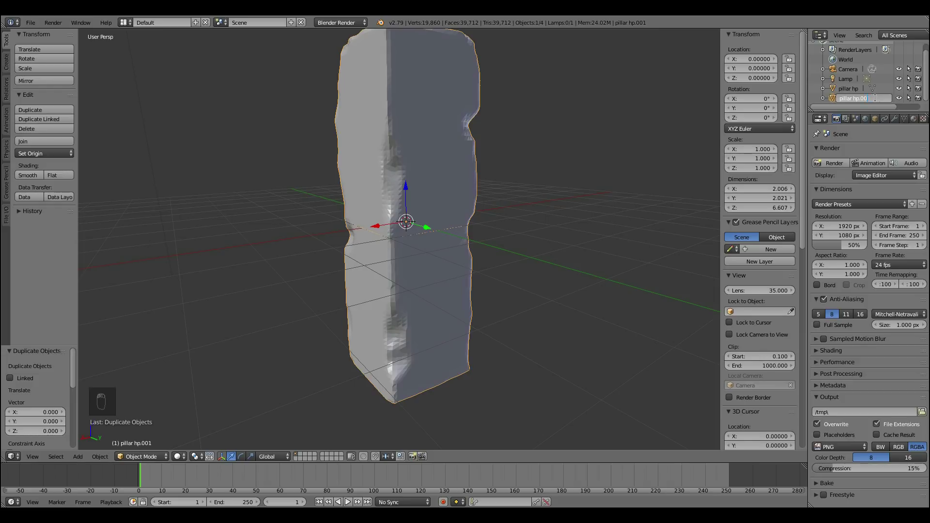
key(BackSpace)
key(BackSpace)
key(BackSpace)
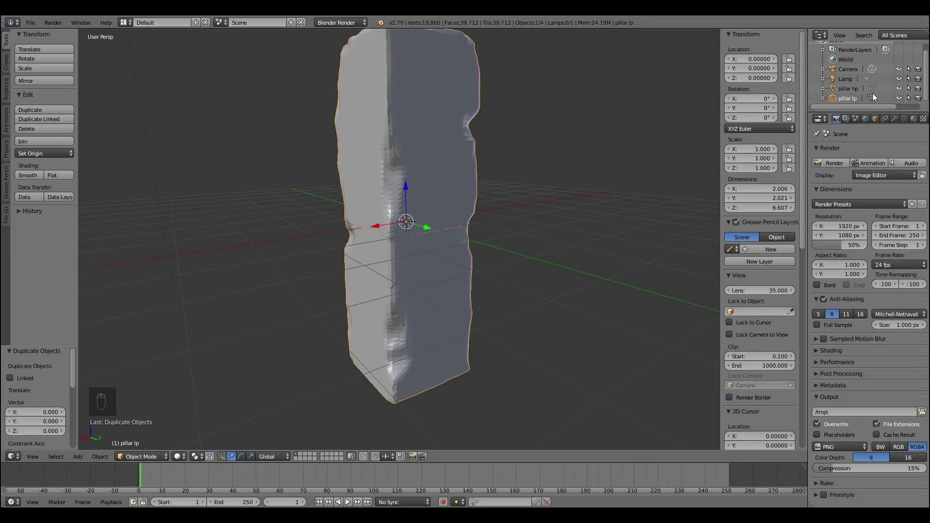
- Make pillar hp the active object to keep working on
drag(901, 101, 415, 170)
drag(415, 169, 483, 170)
- Check pillar hp's triangulated mesh, add a Multiresolution modifier, and inspect the mesh up close
key(Tab)
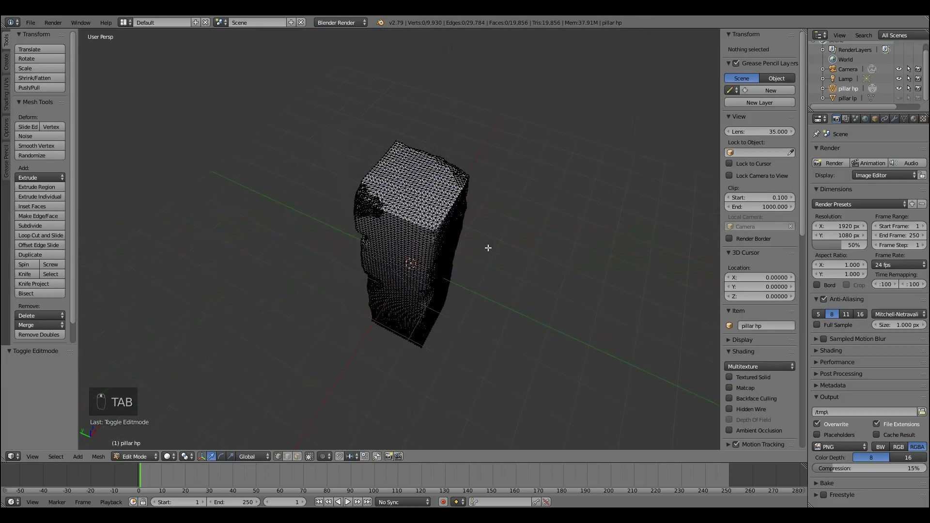
key(Tab)
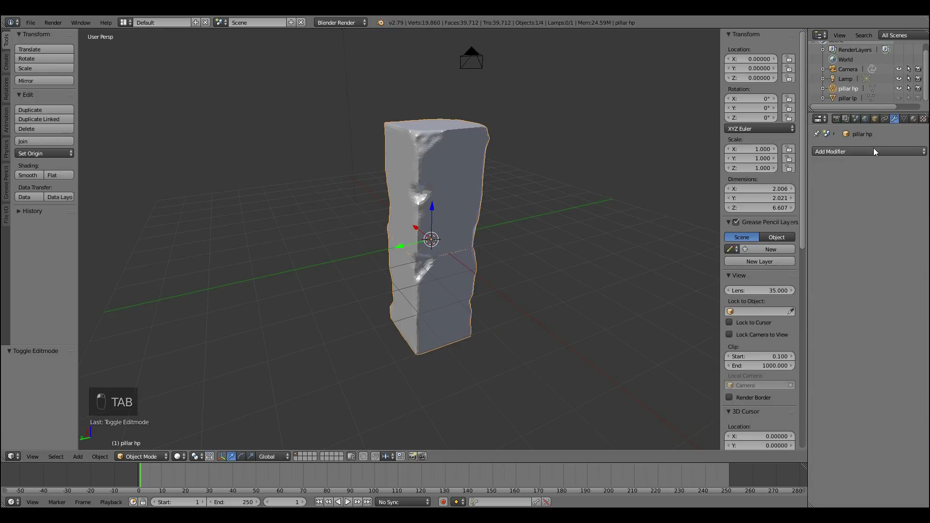
drag(879, 153, 767, 163)
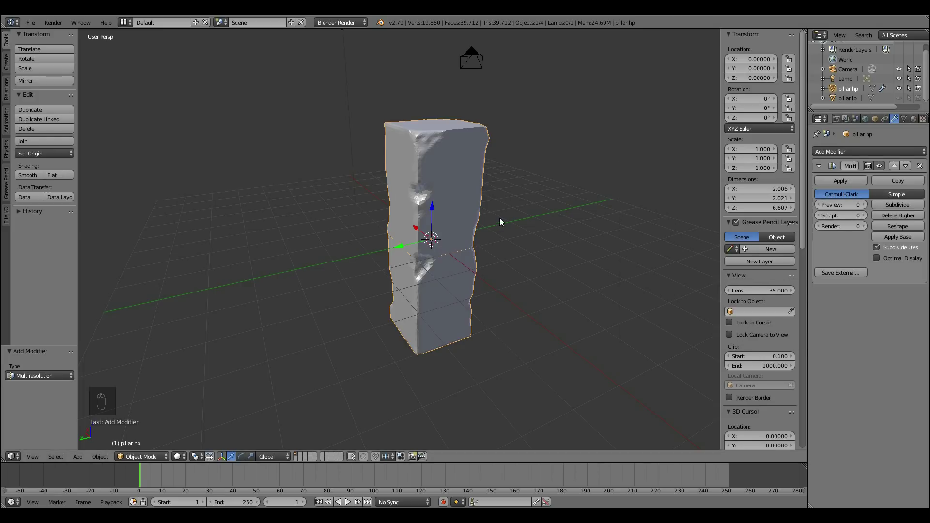
drag(461, 201, 469, 190)
key(Tab)
drag(495, 157, 468, 171)
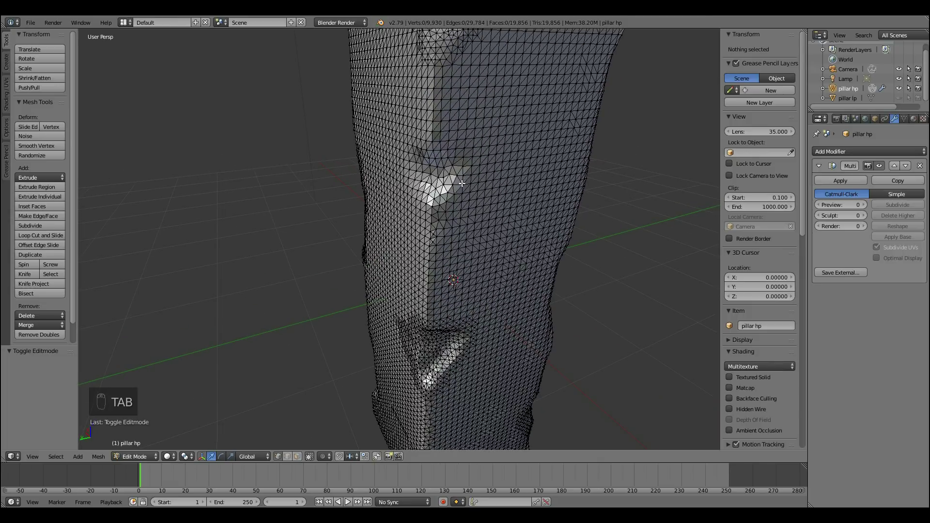
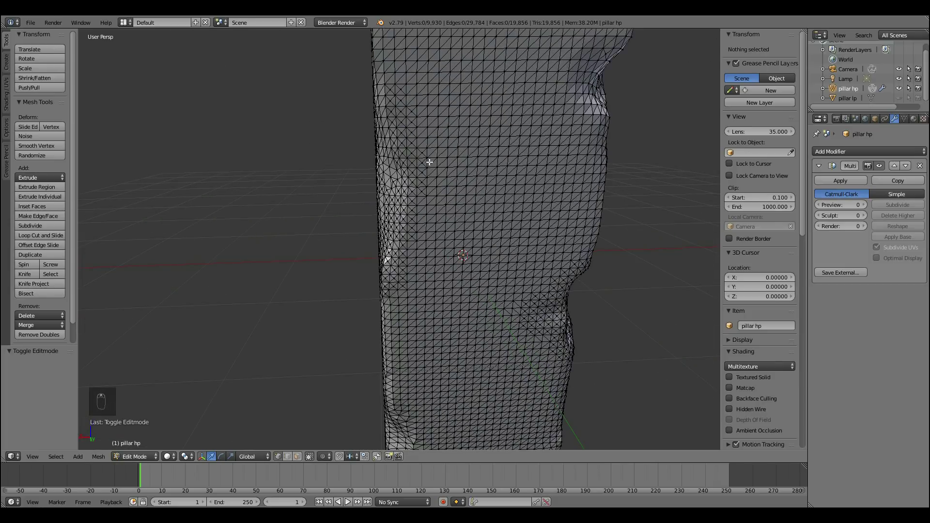
- Subdivide the Multiresolution modifier four times up to level 4
key(Tab)
click(894, 203)
drag(463, 18, 461, 28)
click(897, 209)
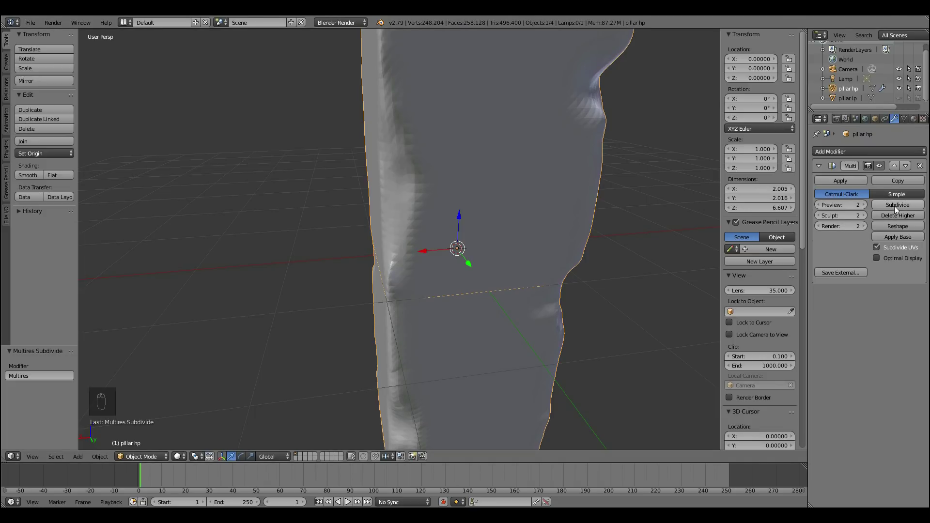
click(899, 209)
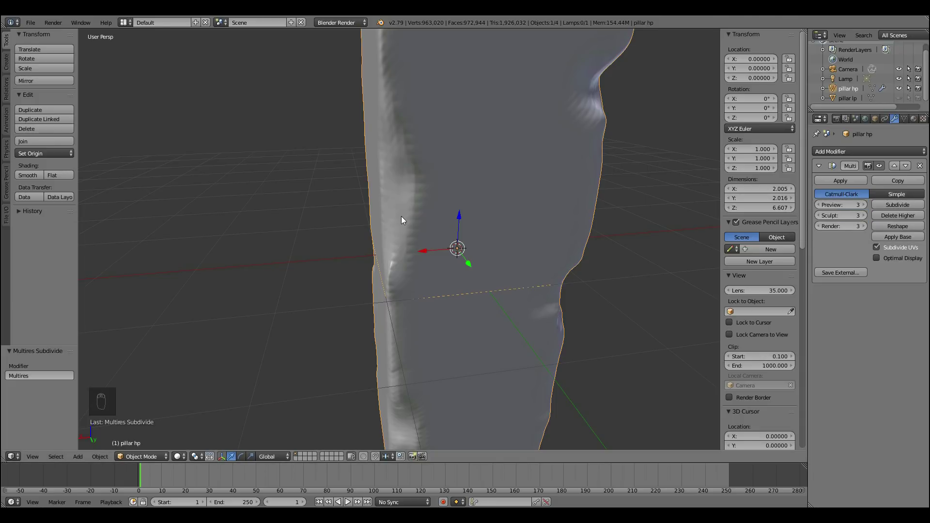
click(888, 51)
- Set the preview and sculpt levels to 2, leaving render at 4
drag(892, 207, 684, 200)
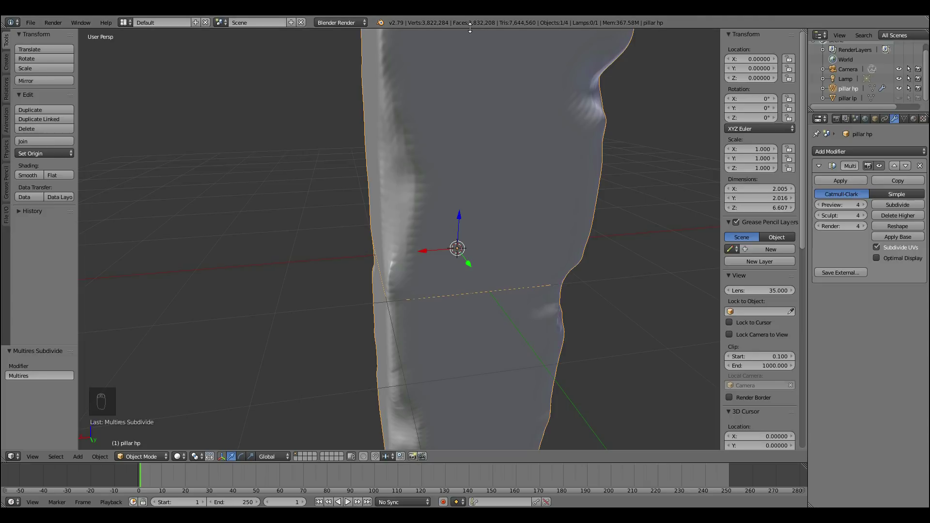
drag(457, 178, 378, 156)
drag(501, 170, 538, 234)
drag(501, 240, 834, 211)
drag(823, 218, 826, 227)
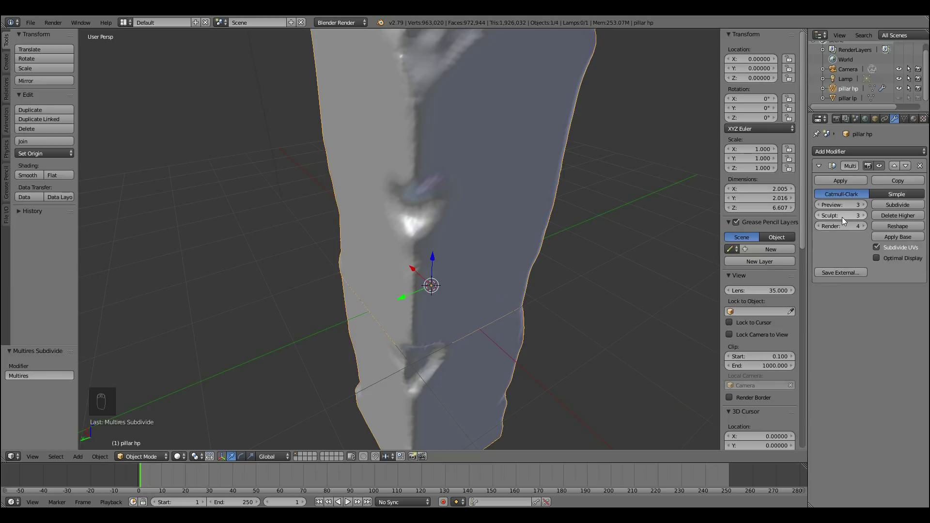
drag(821, 218, 444, 247)
drag(444, 247, 33, 179)
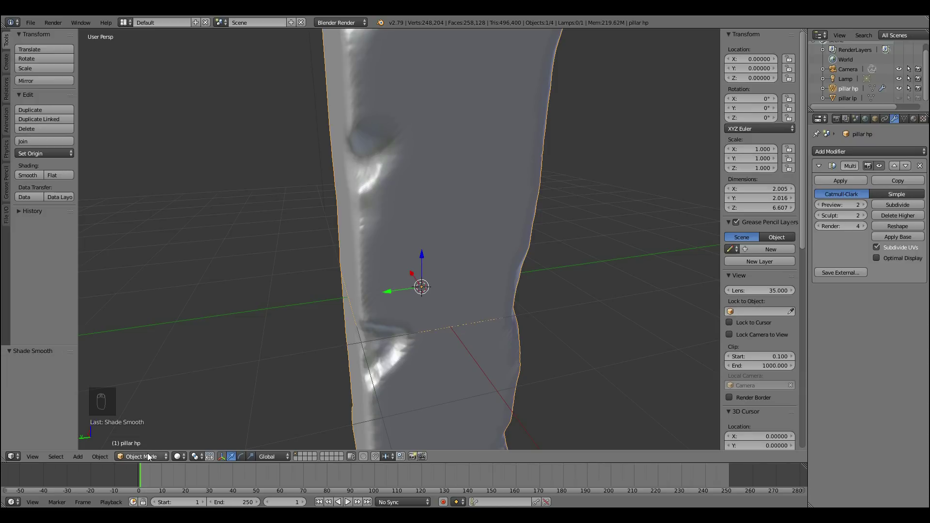
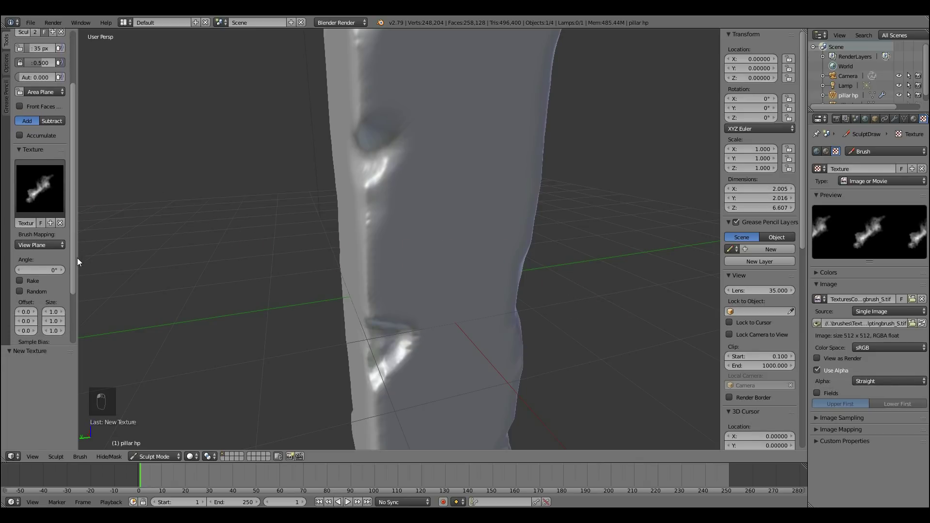
- Carve chips into the pillar's edge and a broken corner with the textured SculptDraw brush
drag(82, 281, 82, 300)
drag(84, 318, 22, 298)
drag(22, 298, 232, 196)
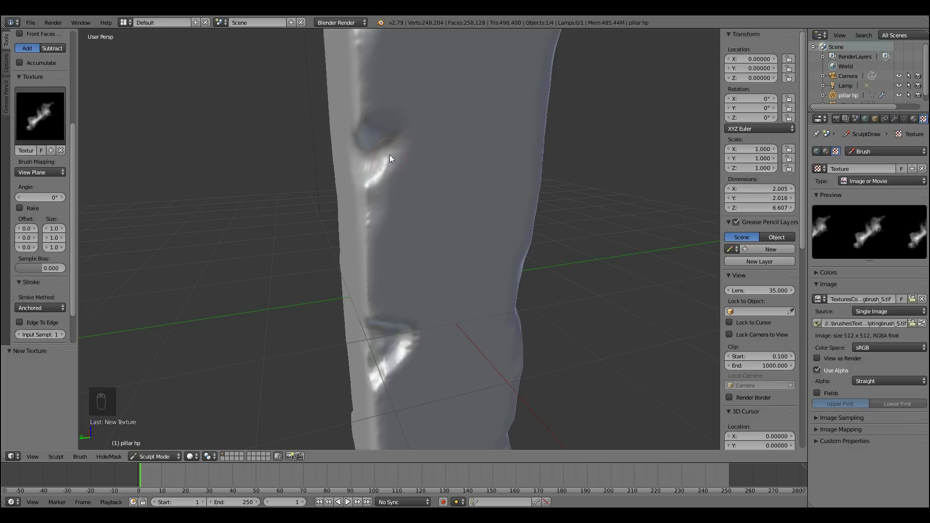
drag(394, 148, 476, 234)
key(ctrl+z)
drag(388, 154, 417, 181)
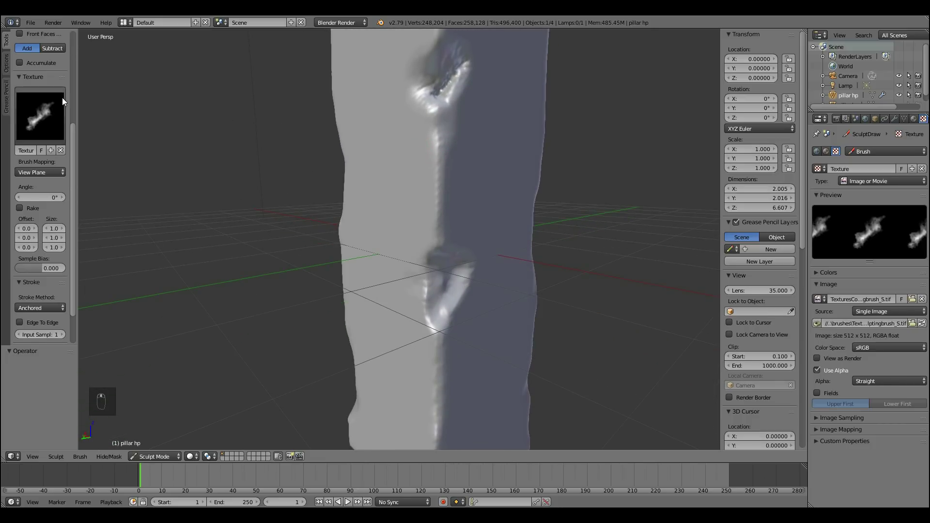
- Stamp chipped damage along the edge near the upper and lower dents, then lower the brush strength
drag(79, 119, 443, 340)
drag(443, 340, 40, 132)
drag(40, 133, 492, 306)
drag(492, 306, 428, 312)
drag(428, 311, 473, 214)
drag(473, 292, 432, 349)
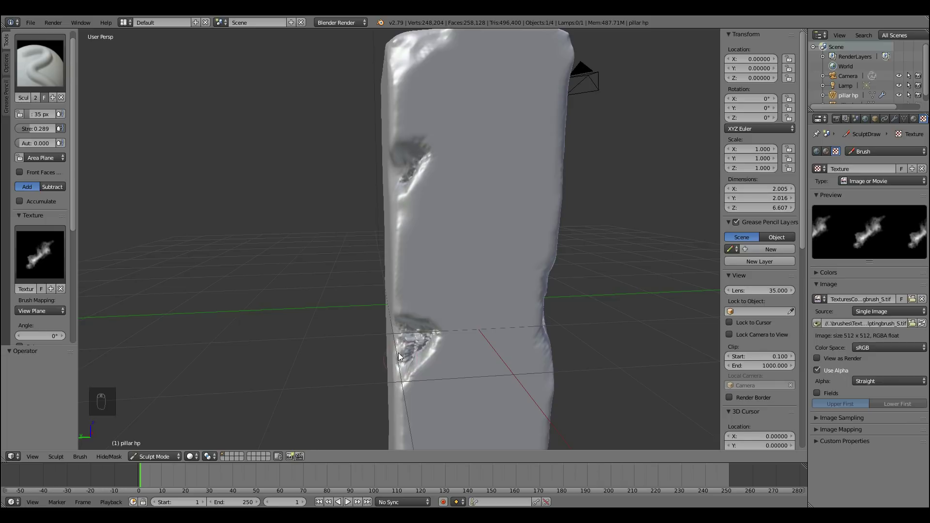
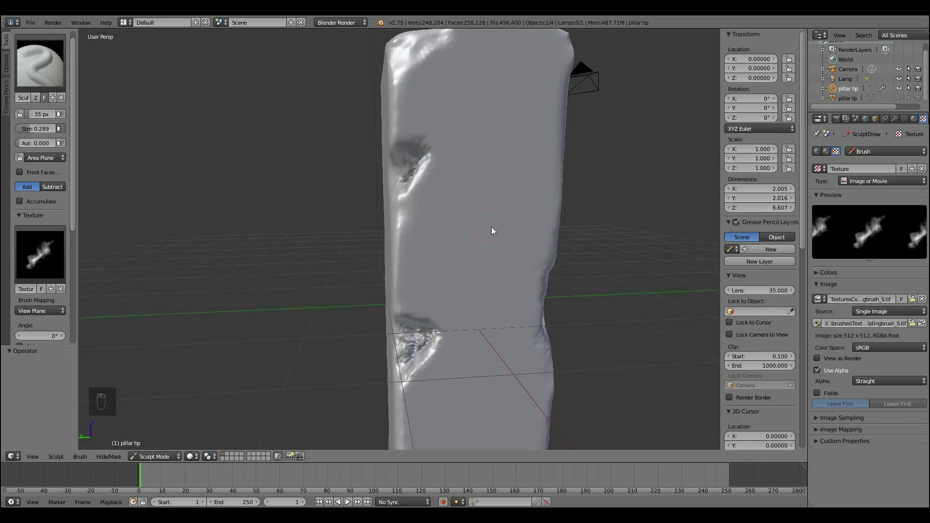
drag(554, 250, 409, 237)
drag(403, 235, 469, 274)
key(ctrl+z)
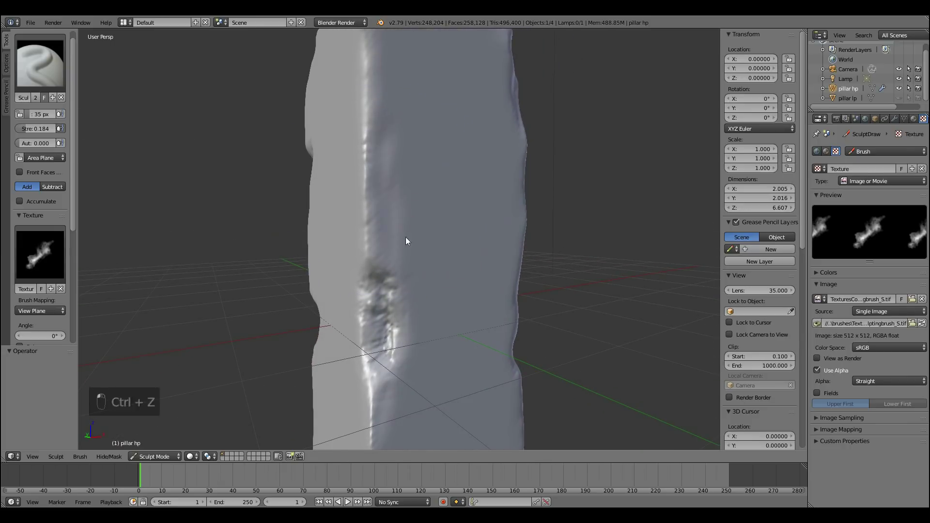
- Raise the Multires sculpt level to 3 and zoom in on the pillar's corner
click(839, 233)
drag(404, 259, 504, 262)
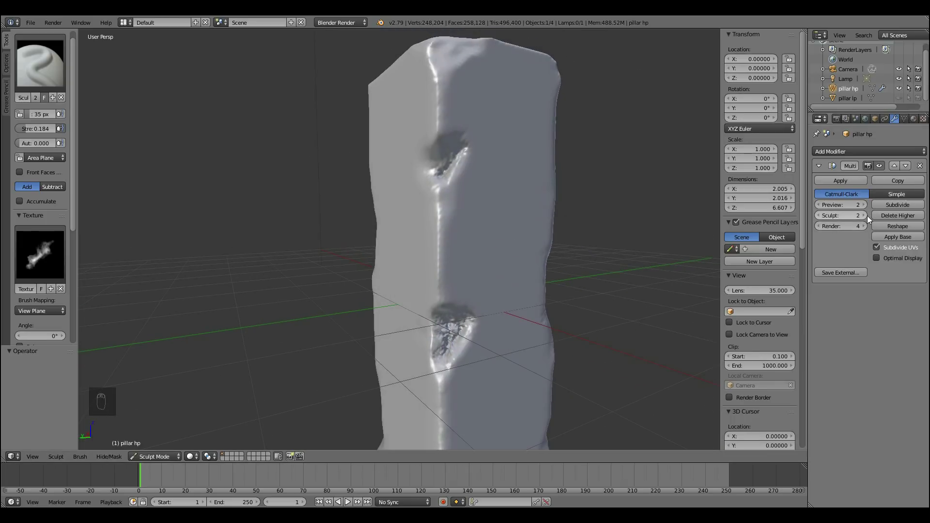
drag(868, 216, 454, 275)
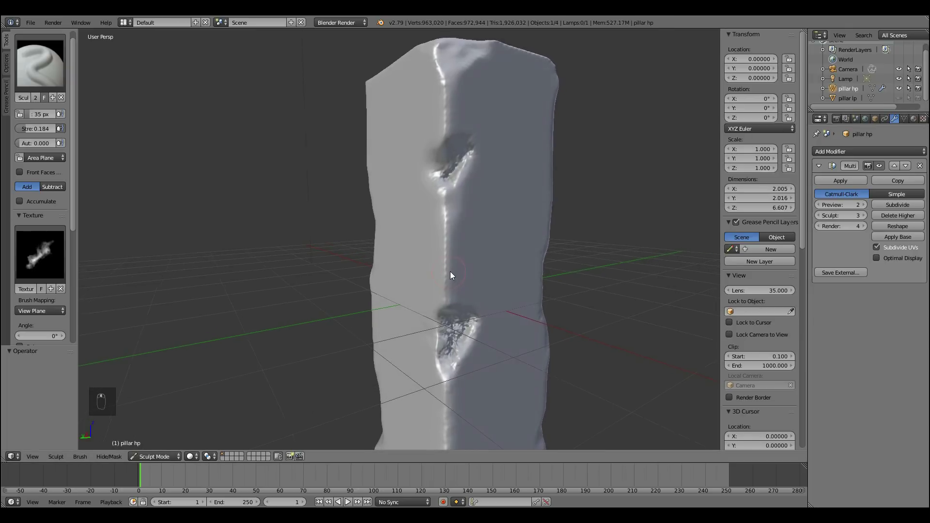
drag(377, 260, 429, 333)
drag(414, 300, 452, 326)
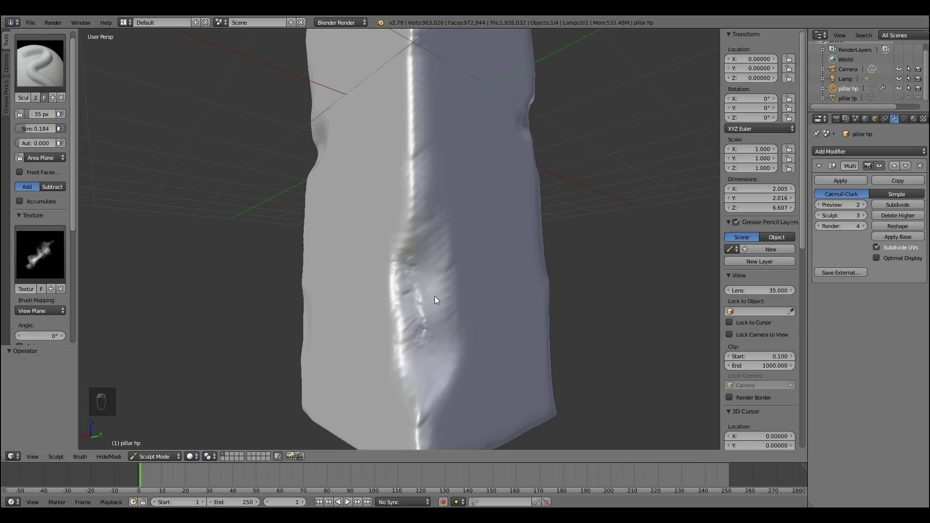
- Carve finer chips and rough broken-away damage into that corner of the pillar
drag(438, 342, 420, 313)
drag(458, 320, 493, 322)
drag(483, 336, 410, 334)
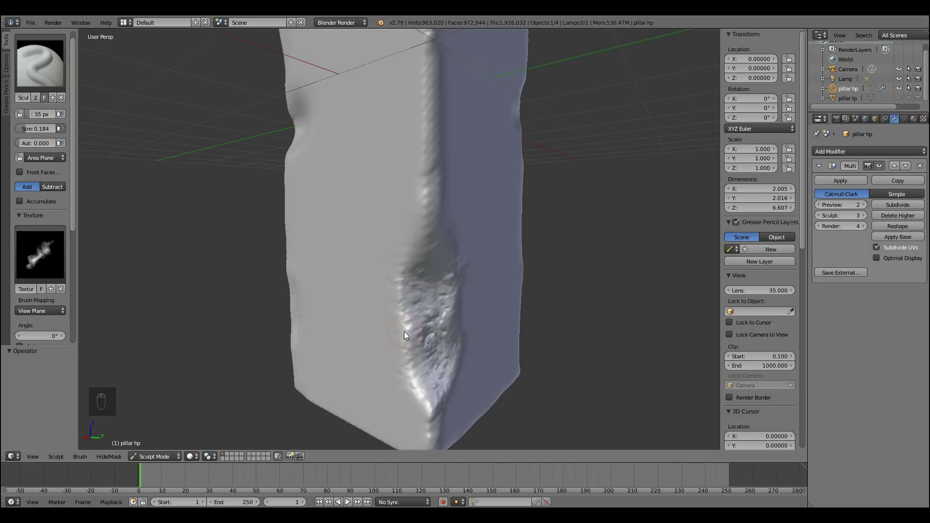
drag(379, 250, 455, 257)
drag(399, 340, 394, 346)
drag(424, 145, 433, 212)
drag(476, 264, 475, 107)
drag(475, 107, 500, 280)
drag(499, 280, 486, 315)
drag(486, 315, 413, 378)
click(413, 378)
drag(363, 396, 389, 251)
drag(380, 309, 379, 291)
click(380, 291)
drag(387, 329, 313, 311)
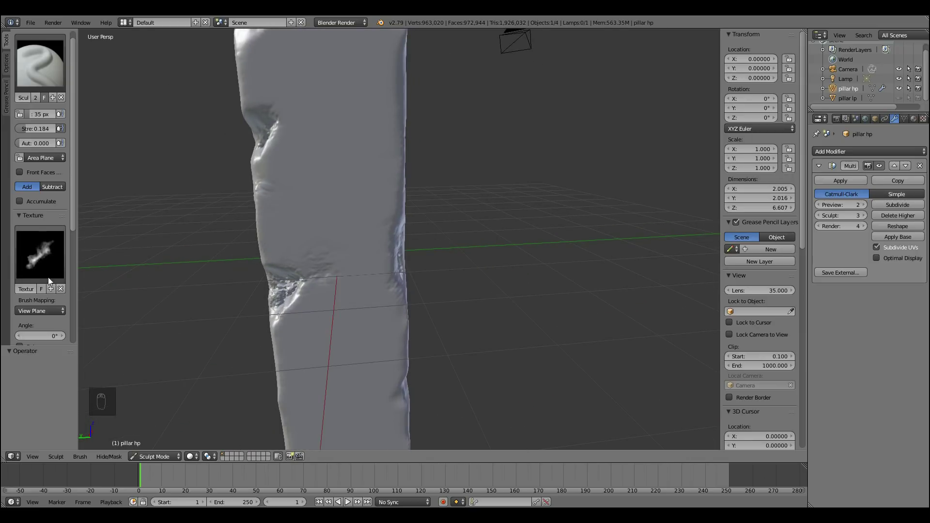
- Create a new brush texture and load a grunge image from the brushes folder into it
click(54, 292)
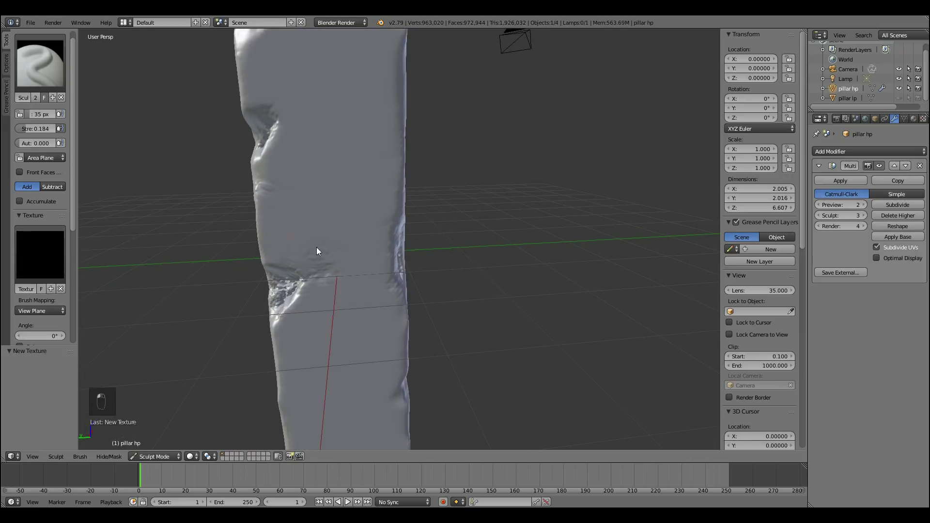
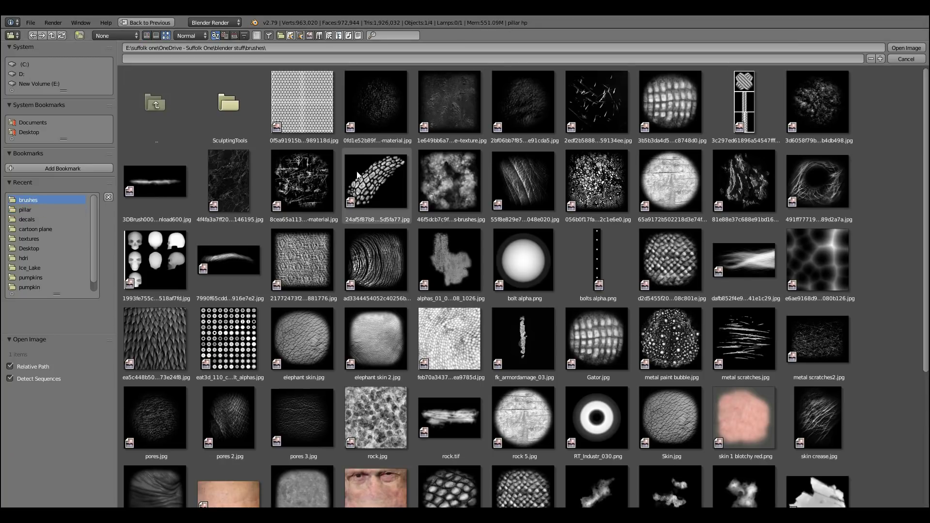
key(Return)
click(411, 243)
click(323, 165)
drag(400, 239, 303, 226)
click(239, 315)
click(301, 250)
- Raise Multires sculpt level to 4 and stipple fine pits across several pillar faces
click(349, 240)
drag(412, 131, 425, 197)
drag(477, 125, 350, 136)
drag(380, 173, 385, 177)
drag(392, 254, 447, 276)
drag(358, 272, 390, 279)
click(869, 222)
drag(426, 224, 461, 264)
click(423, 194)
click(414, 191)
drag(410, 120, 349, 160)
click(398, 166)
click(488, 179)
click(410, 264)
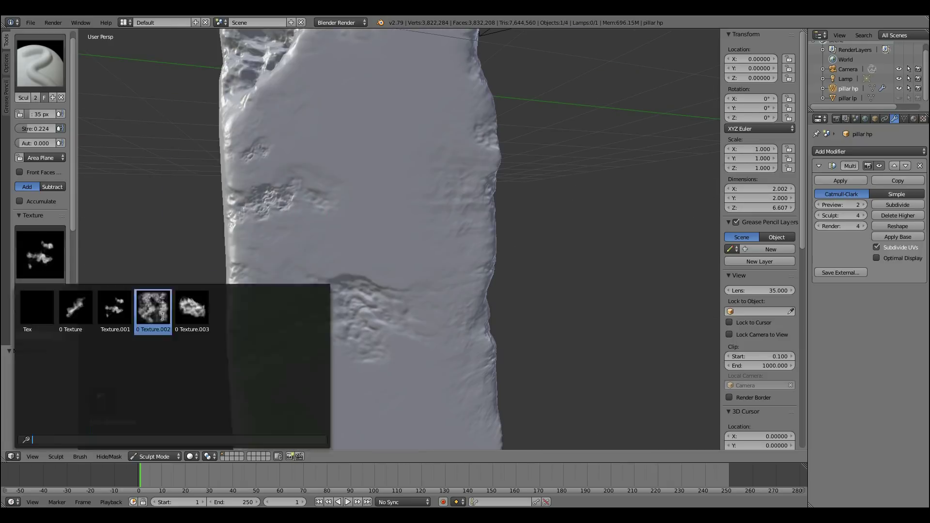
- Bring pillar hp's left edge into view and switch to the Crease brush in subtract mode
middle_click(449, 202)
middle_click(462, 218)
drag(531, 269, 514, 264)
drag(513, 264, 413, 276)
click(424, 290)
click(241, 247)
click(65, 289)
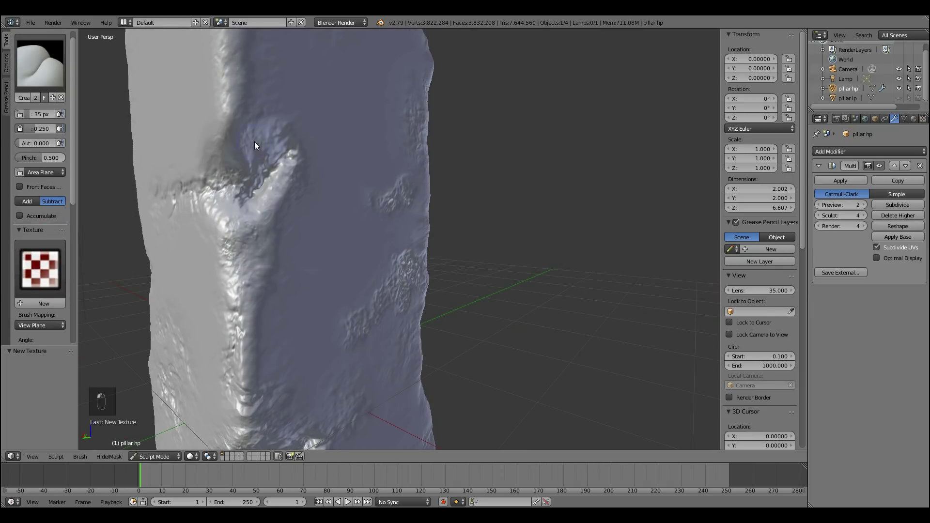
- Carve creases and a deep dented hollow into the pillar's left edge
drag(275, 134, 305, 160)
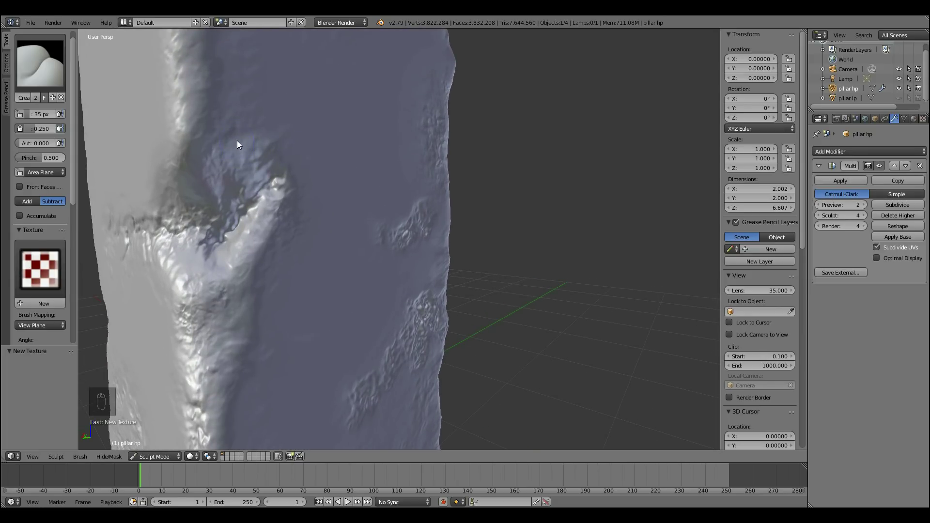
key(alt+f)
drag(411, 265, 378, 232)
drag(382, 242, 379, 276)
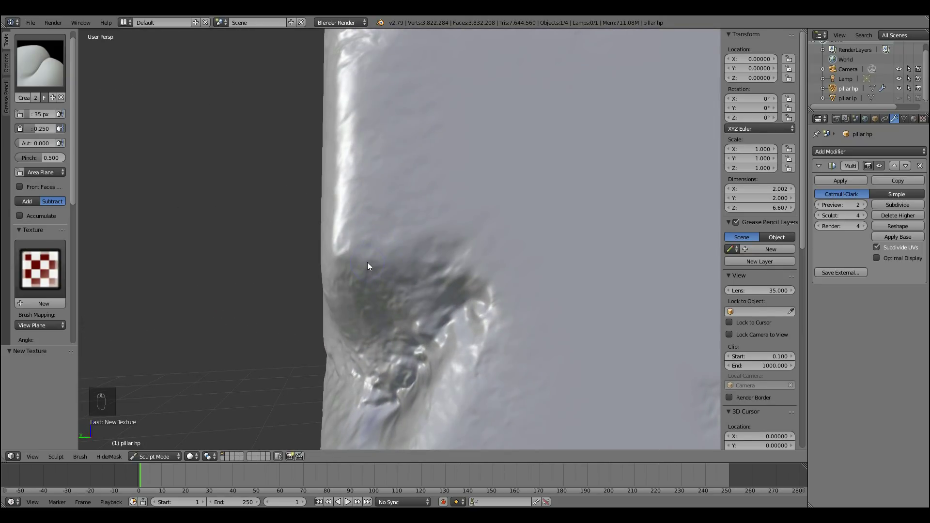
drag(359, 262, 487, 227)
middle_click(486, 227)
drag(402, 166, 446, 230)
drag(446, 230, 450, 177)
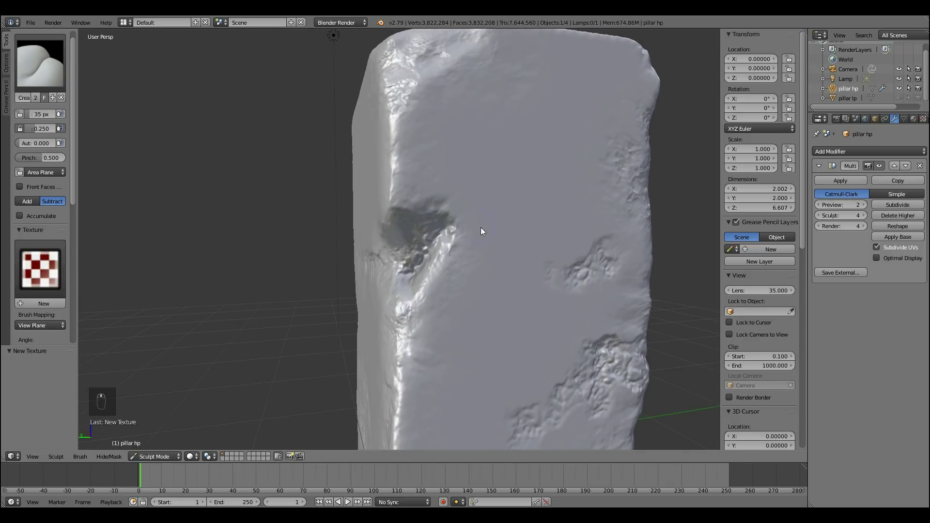
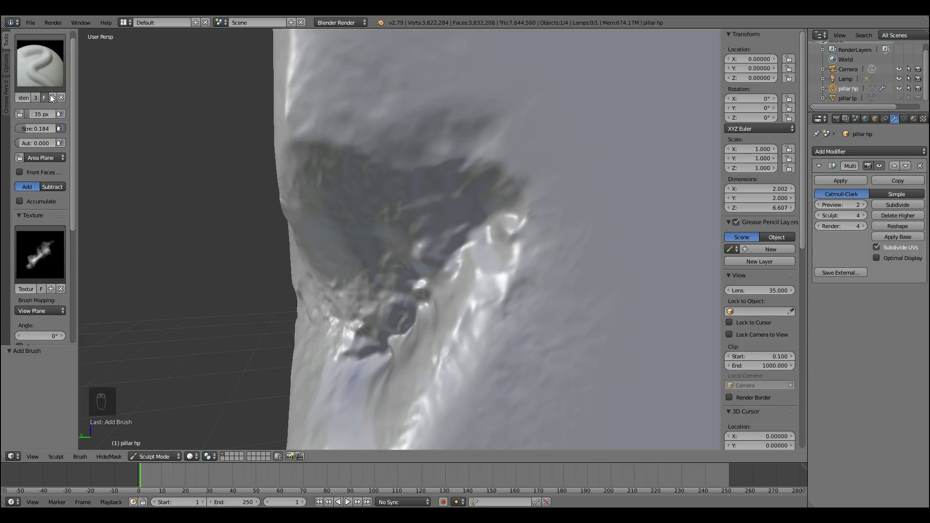
- Adjust the Tool Shelf brush settings toward a view-plane rock stamp brush
drag(77, 234, 81, 303)
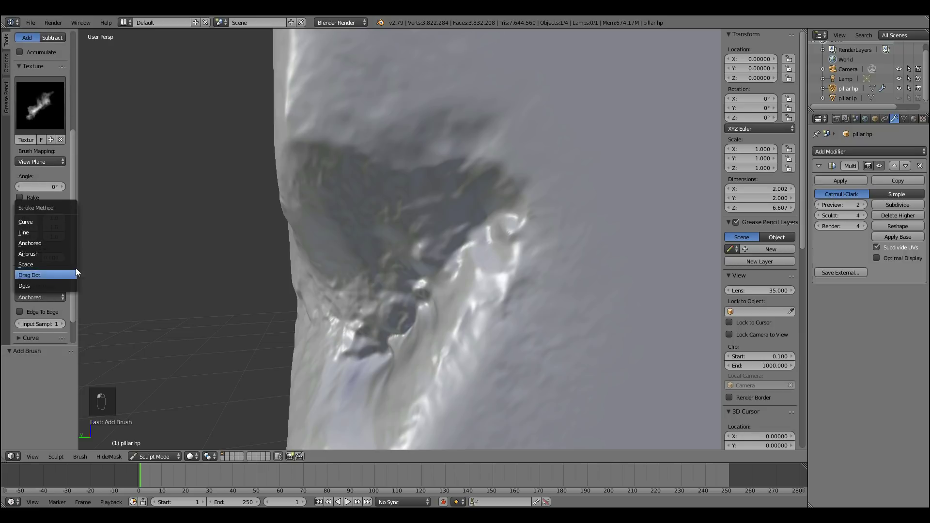
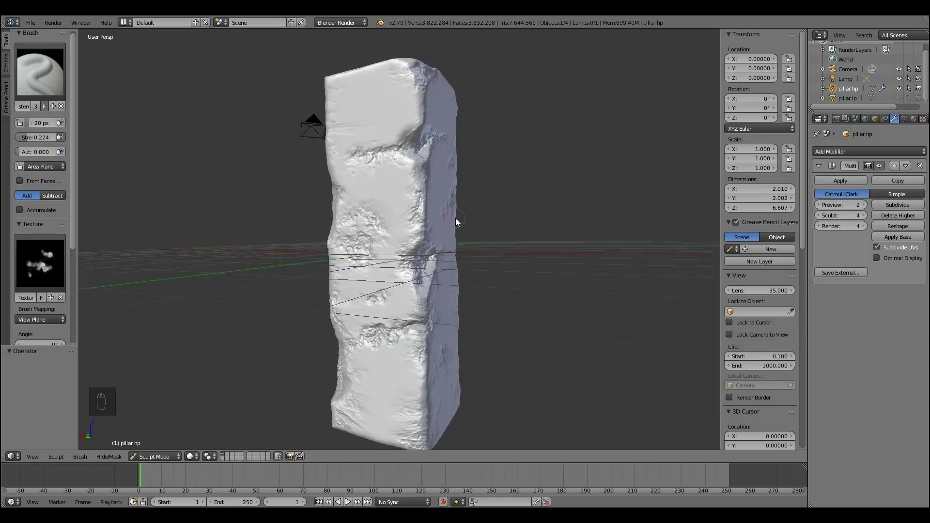
- Switch from the textured stencil brush to the Crease sculpt brush
click(41, 169)
- Carve crease cracks along pillar hp's broken edge, undoing one stray stroke
drag(503, 222, 292, 267)
drag(285, 306, 484, 296)
drag(508, 266, 351, 283)
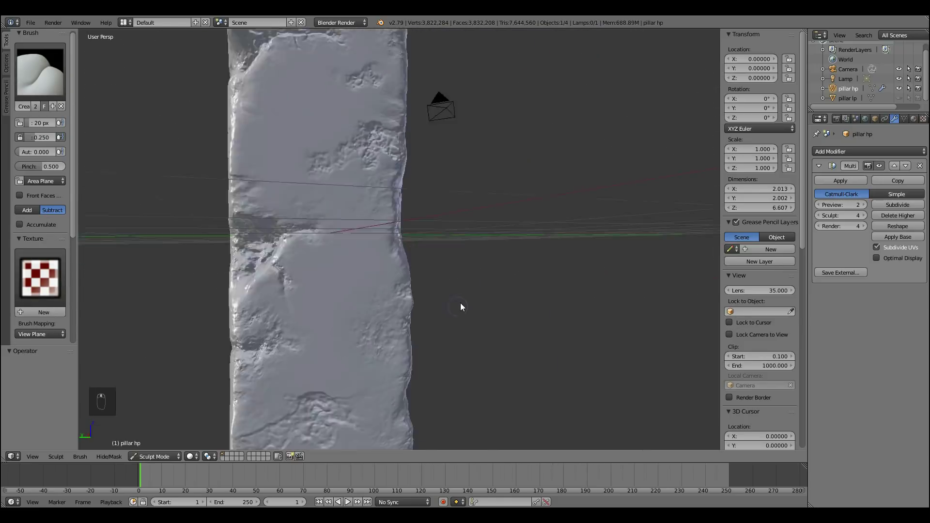
click(418, 111)
key(ctrl+z)
drag(394, 261, 345, 260)
click(345, 260)
drag(433, 186, 377, 191)
- Stamp rocky chipped detail across the middle face with the textured brush
drag(378, 191, 403, 291)
drag(445, 290, 391, 298)
drag(397, 248, 460, 179)
click(460, 179)
key(ctrl+z)
drag(471, 188, 356, 188)
click(529, 159)
key(alt+f)
double_click(524, 200)
click(620, 176)
click(494, 179)
middle_click(502, 230)
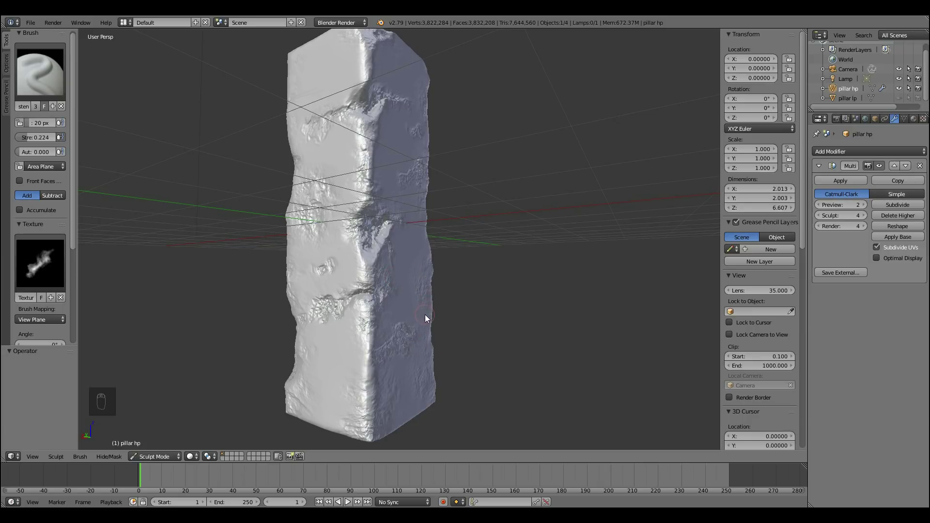
- Save the file, leave Sculpt Mode and frame the whole pillar in view
key(ctrl+s)
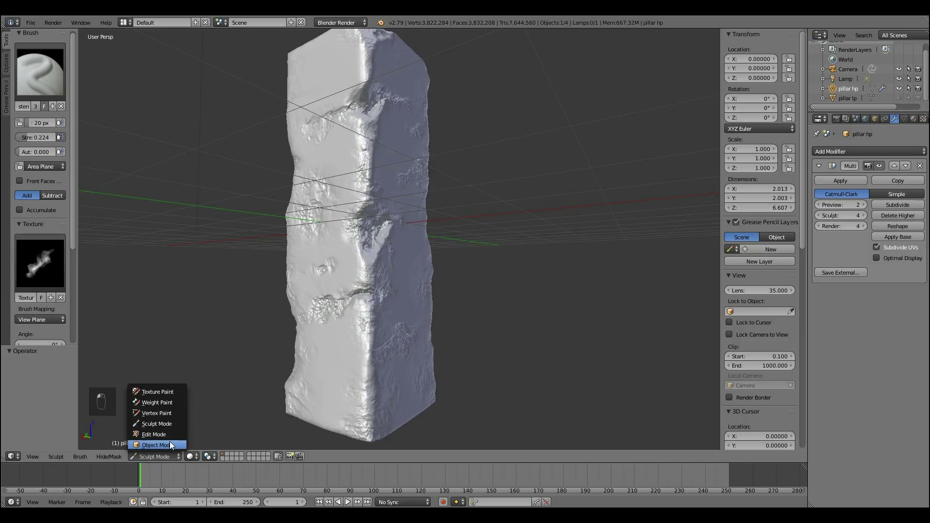
click(211, 422)
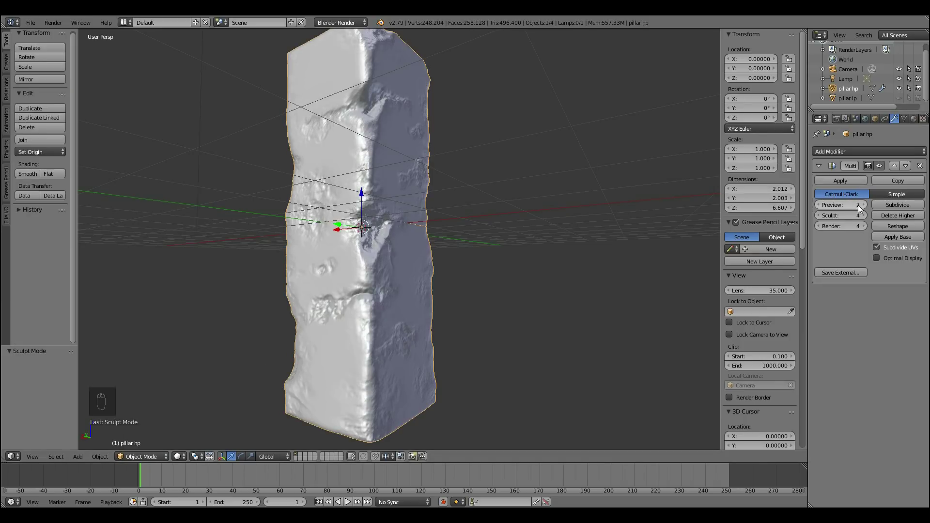
drag(423, 249, 841, 95)
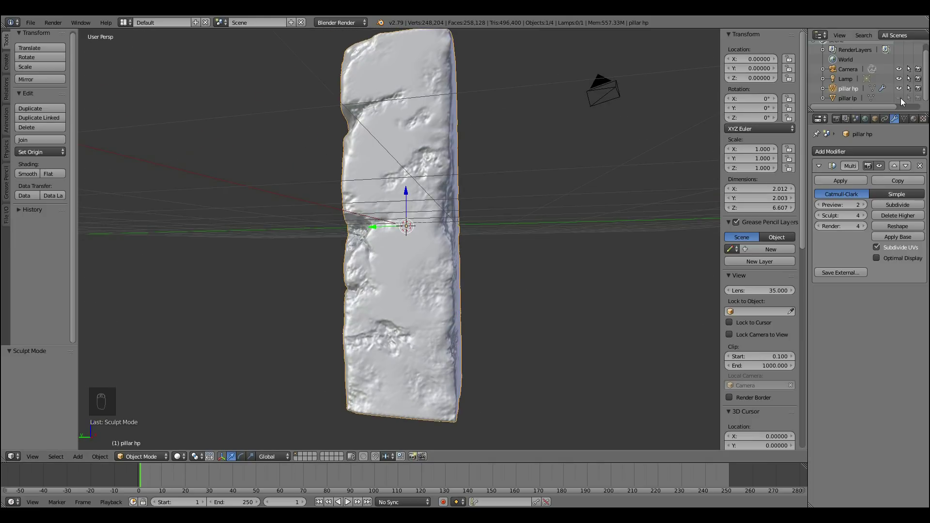
drag(905, 101, 438, 218)
drag(439, 218, 412, 217)
- Select pillar lp and add a Decimate (Collapse) modifier at ratio about 0.1376
drag(537, 222, 472, 201)
drag(492, 221, 524, 211)
drag(524, 211, 844, 108)
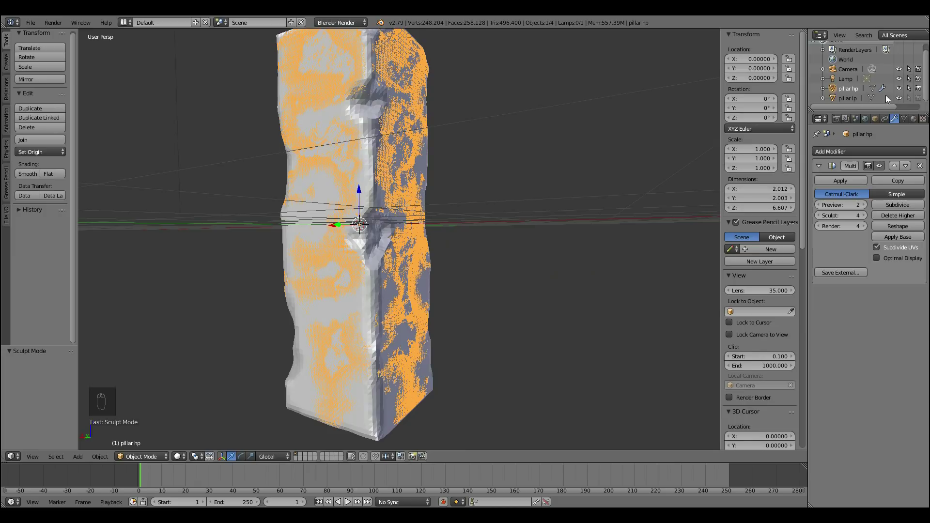
drag(856, 103, 874, 146)
drag(869, 153, 910, 208)
drag(921, 206, 878, 205)
- Lower the Decimate ratio to 0.0275 (about 546 faces) while checking the silhouette
drag(882, 207, 838, 208)
drag(359, 137, 382, 122)
middle_click(437, 238)
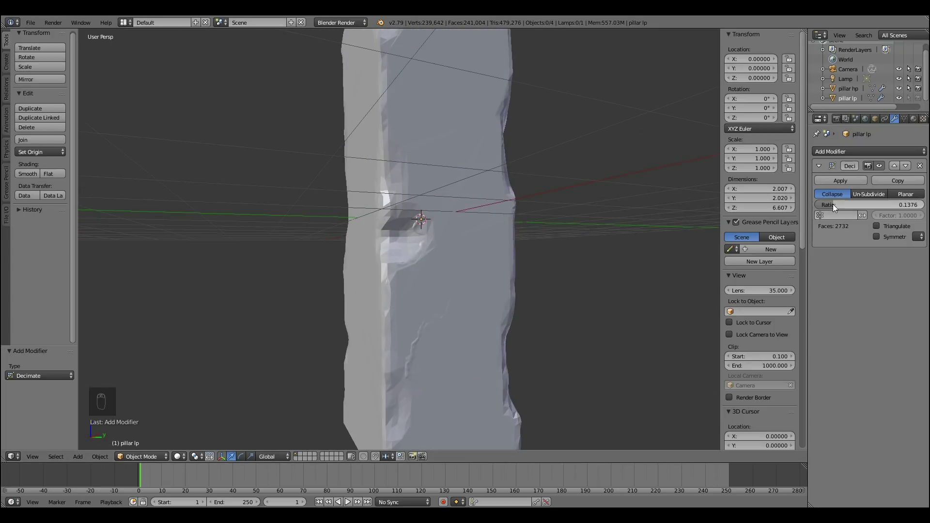
drag(835, 206, 484, 215)
drag(484, 215, 371, 224)
drag(430, 202, 385, 204)
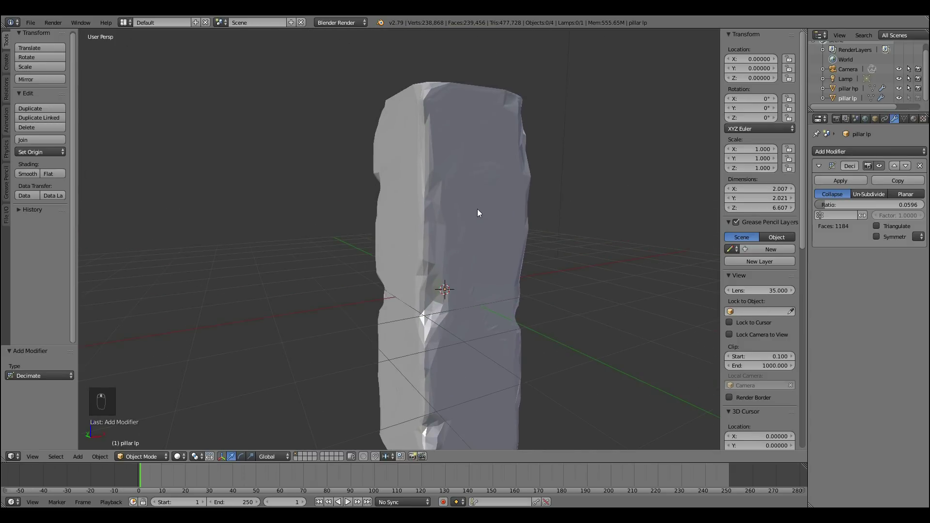
drag(487, 228, 445, 174)
drag(444, 183, 777, 207)
drag(825, 209, 820, 215)
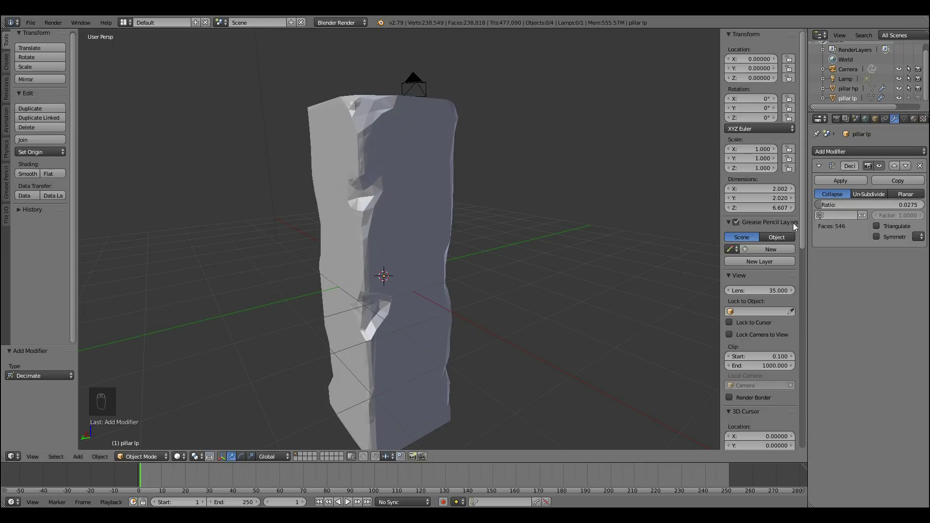
- Duplicate pillar lp in place and rename the copy 'pillar lp before decimate'
drag(381, 262, 486, 218)
drag(538, 231, 832, 205)
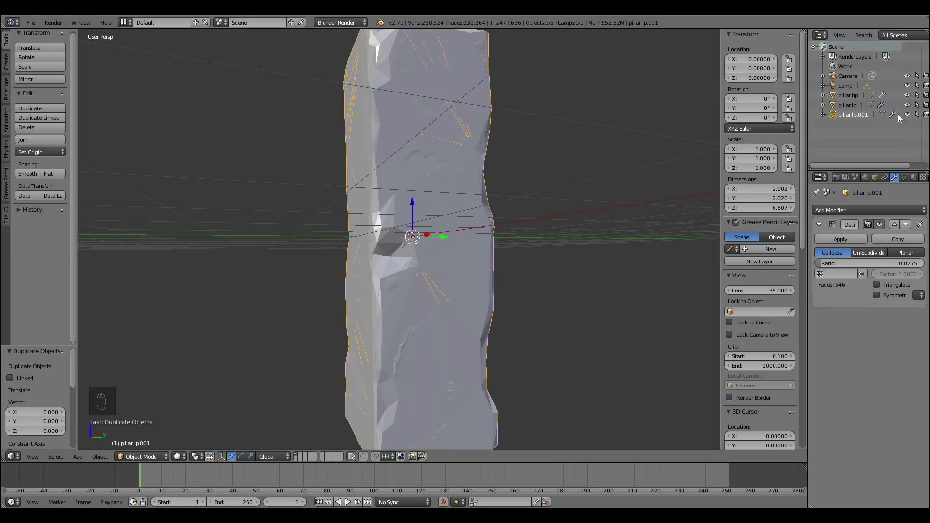
click(856, 118)
key(BackSpace)
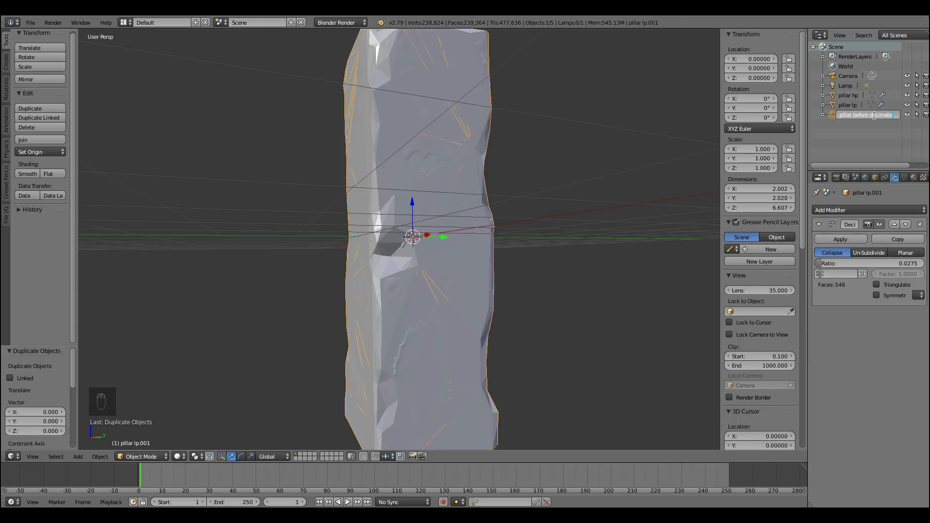
drag(907, 98, 853, 108)
- Apply Decimate and inspect pillar lp's 546-face triangle mesh in Edit Mode wireframe
drag(852, 107, 482, 231)
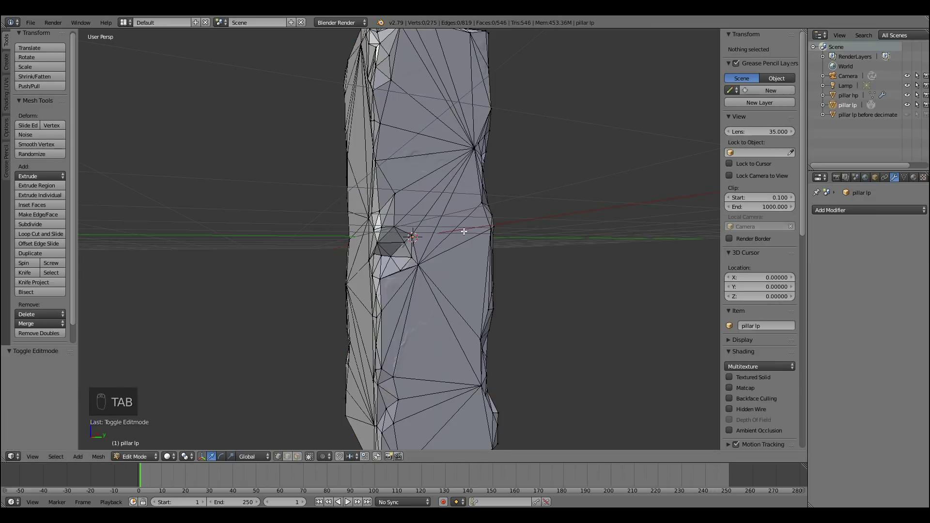
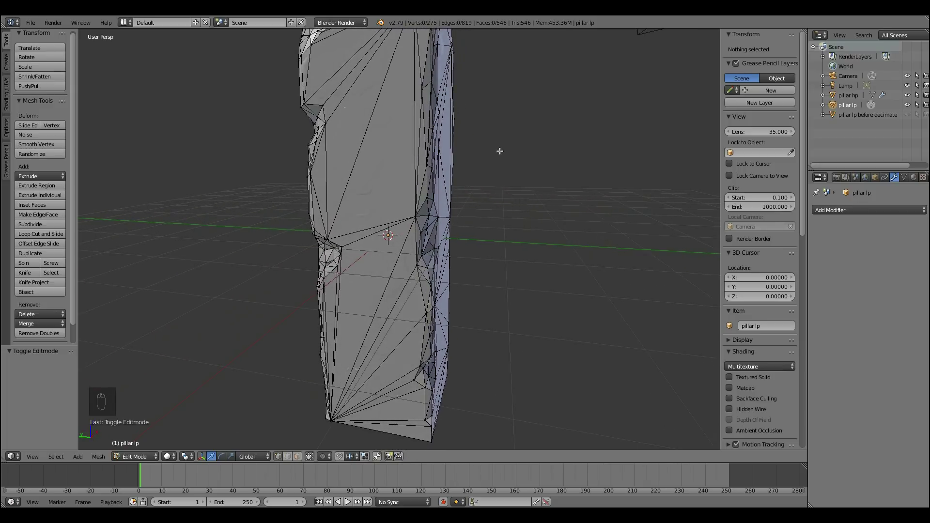
drag(510, 219, 454, 134)
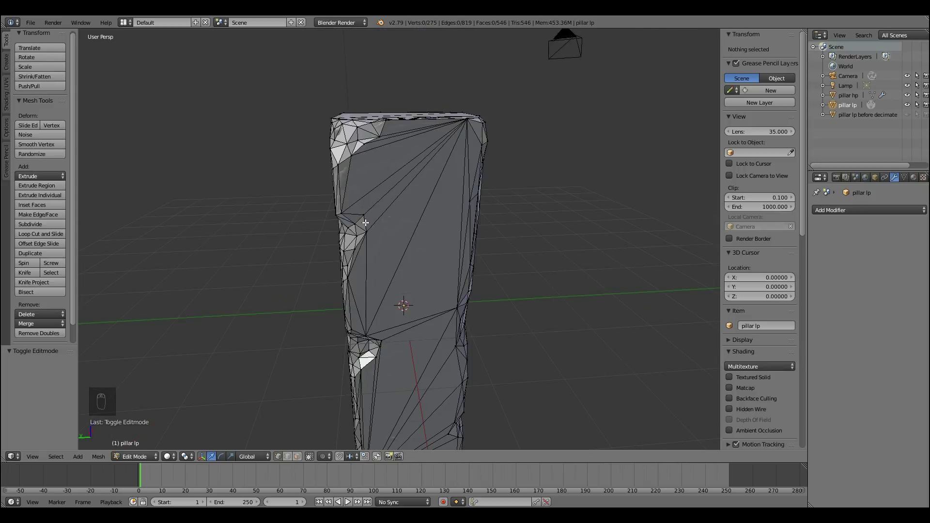
drag(464, 206, 487, 218)
drag(468, 249, 516, 253)
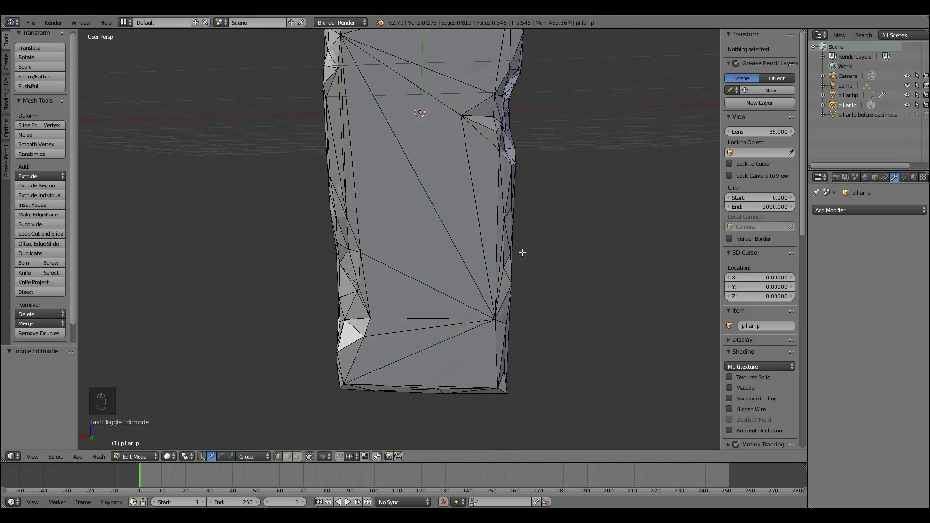
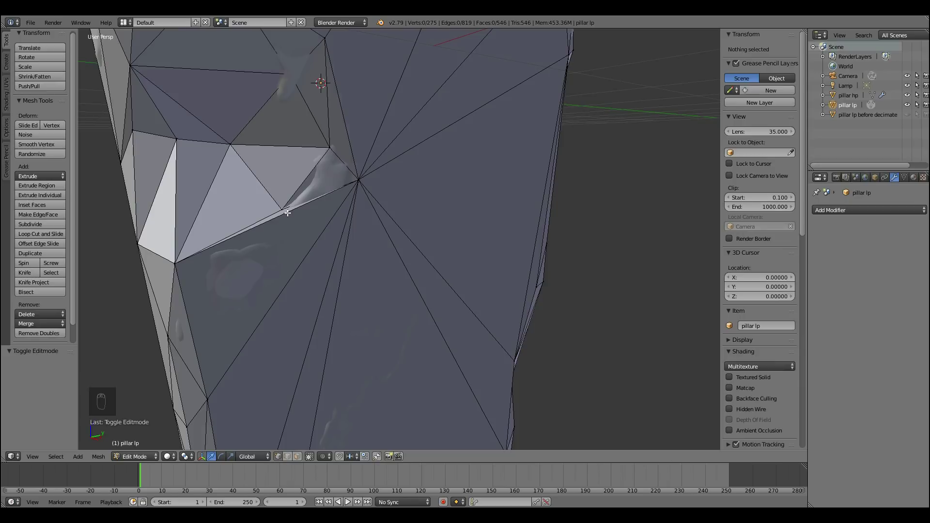
- Knife-cut a new vertex and grab-move stray side vertices into cleaner positions
key(k)
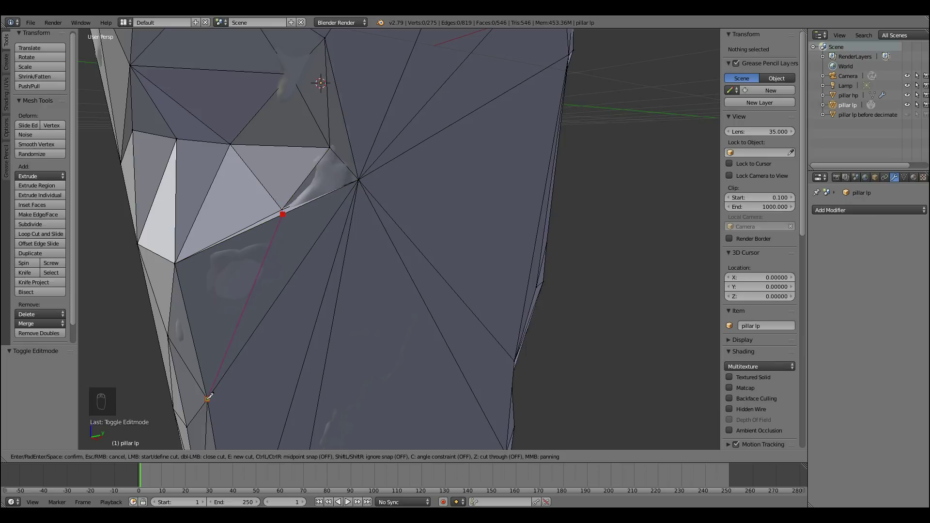
right_click(284, 211)
drag(351, 213, 368, 206)
drag(382, 190, 392, 204)
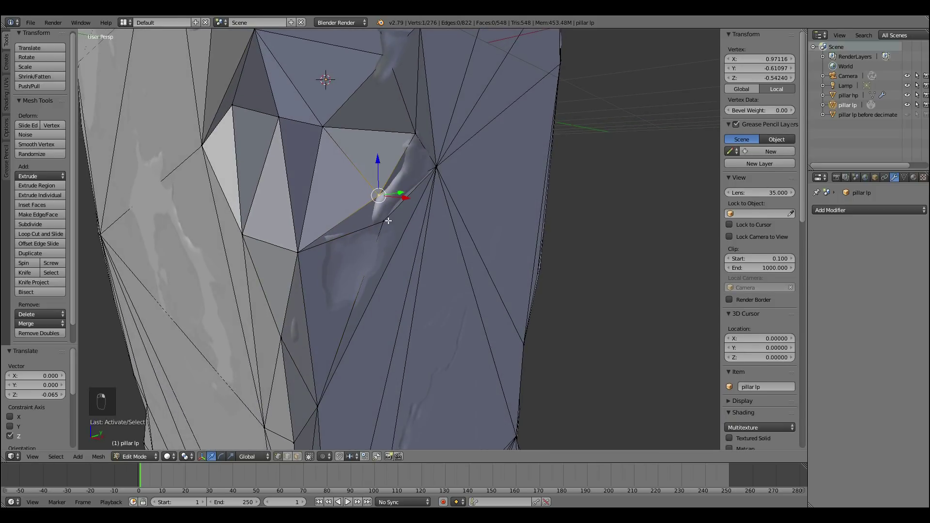
drag(405, 164, 409, 211)
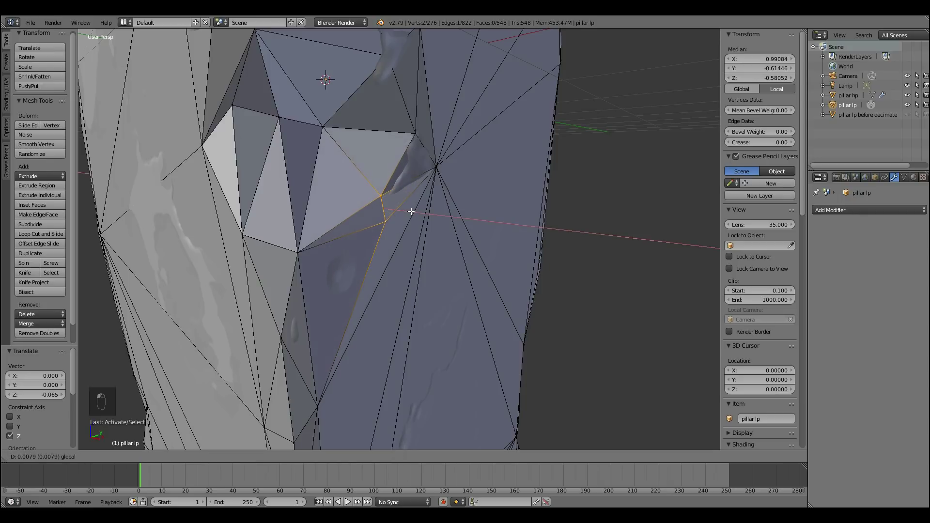
key(g)
click(429, 190)
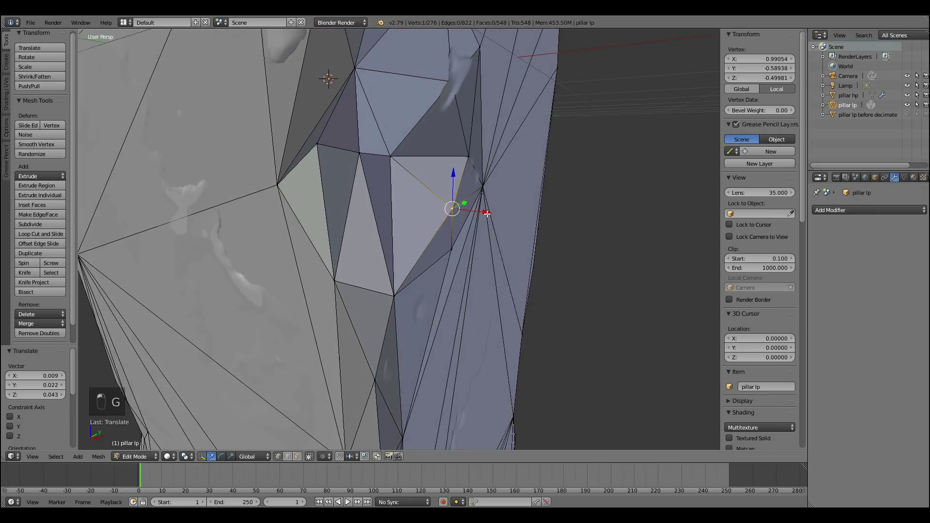
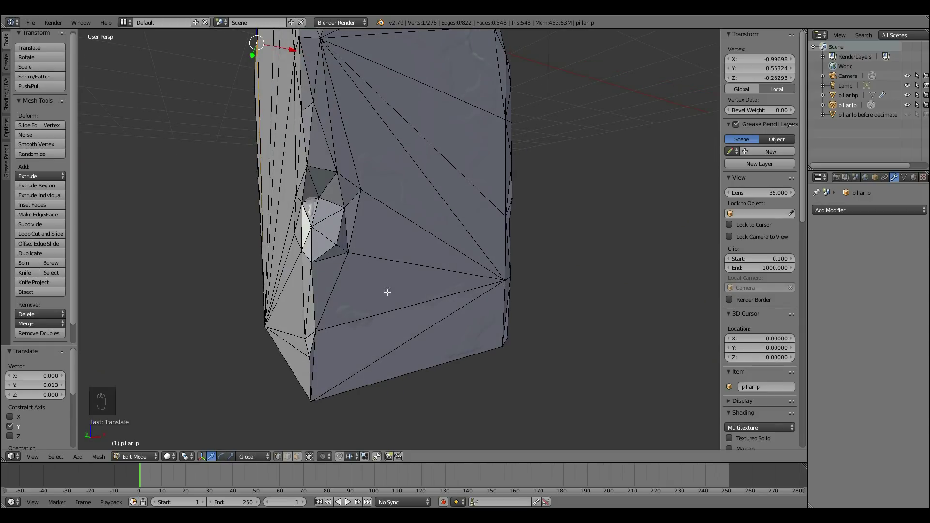
- Slide stray side vertices onto their neighbours with Auto Merge enabled so they collapse together
drag(342, 458, 335, 370)
right_click(361, 181)
key(g)
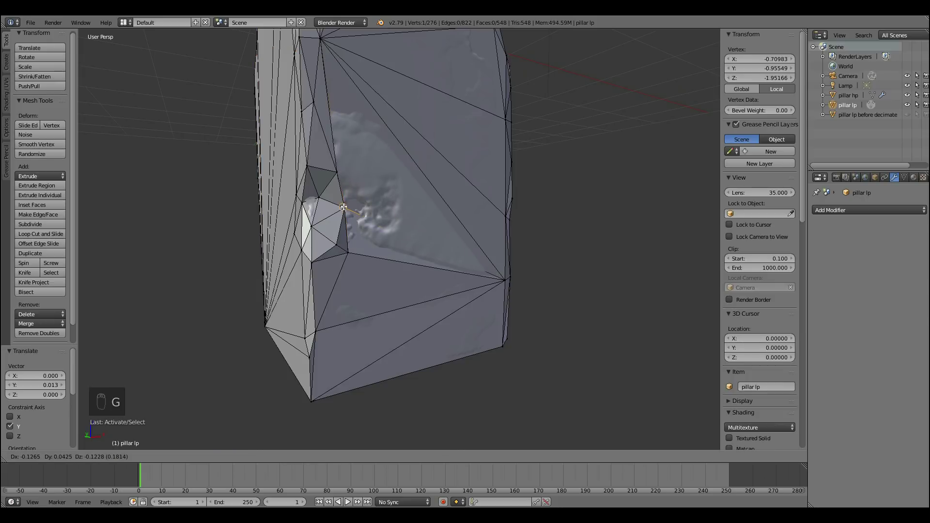
drag(344, 206, 411, 436)
click(412, 440)
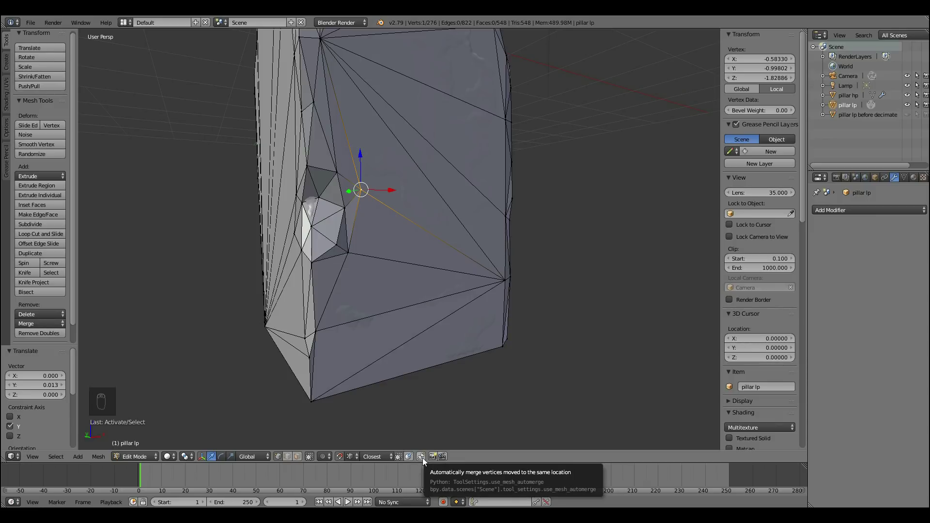
click(365, 185)
key(g)
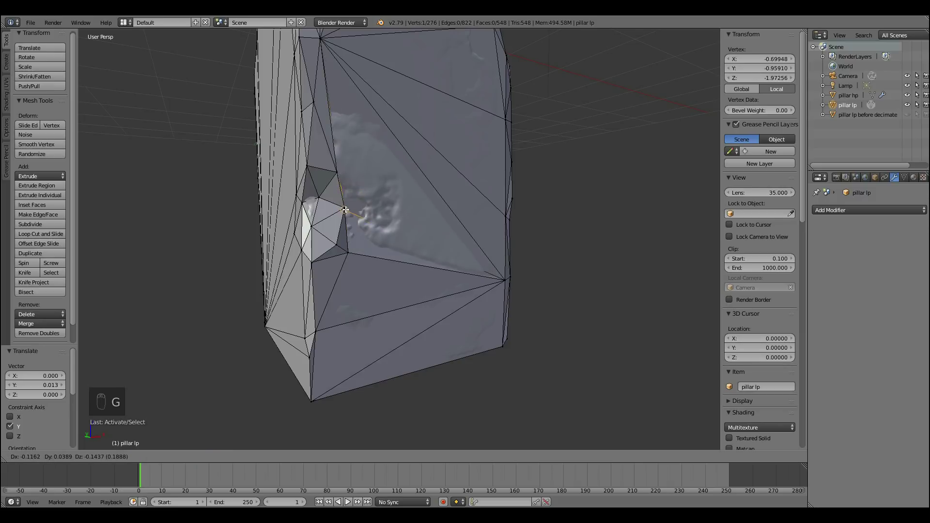
drag(346, 201, 417, 223)
- Merge the remaining loose vertices at the pillar's base, checking the result from several angles
drag(418, 222, 345, 333)
key(g)
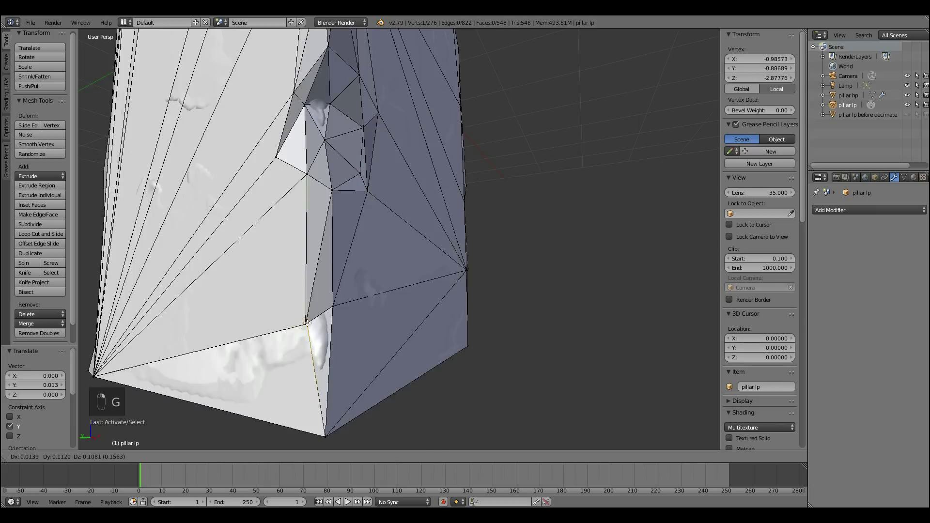
middle_click(400, 377)
click(388, 381)
drag(390, 380, 280, 319)
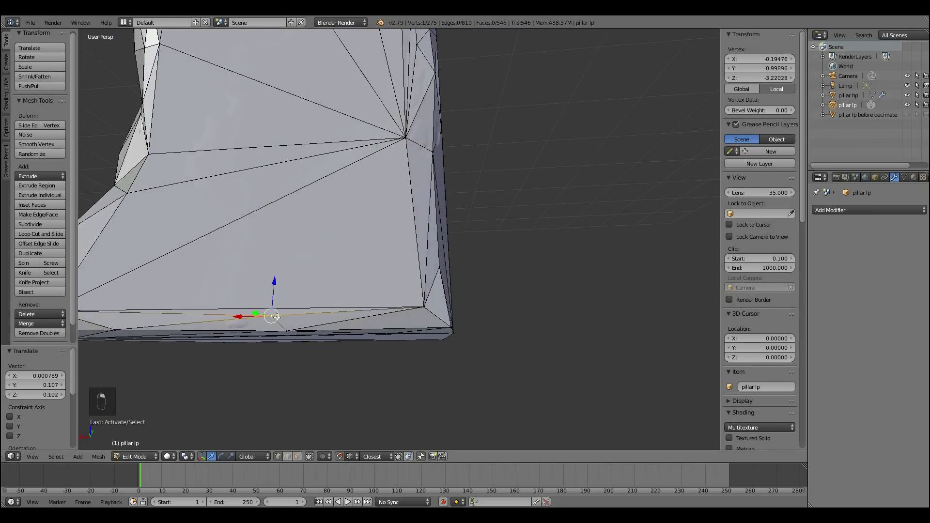
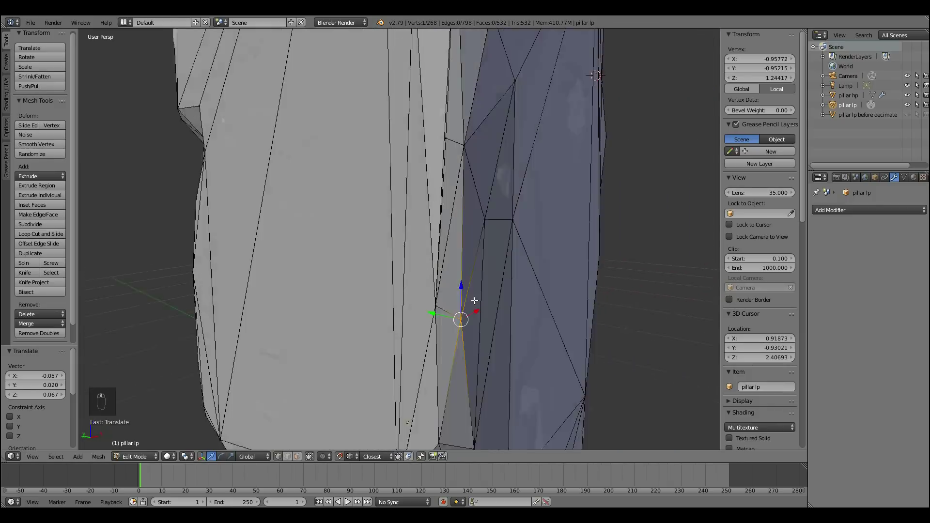
key(g)
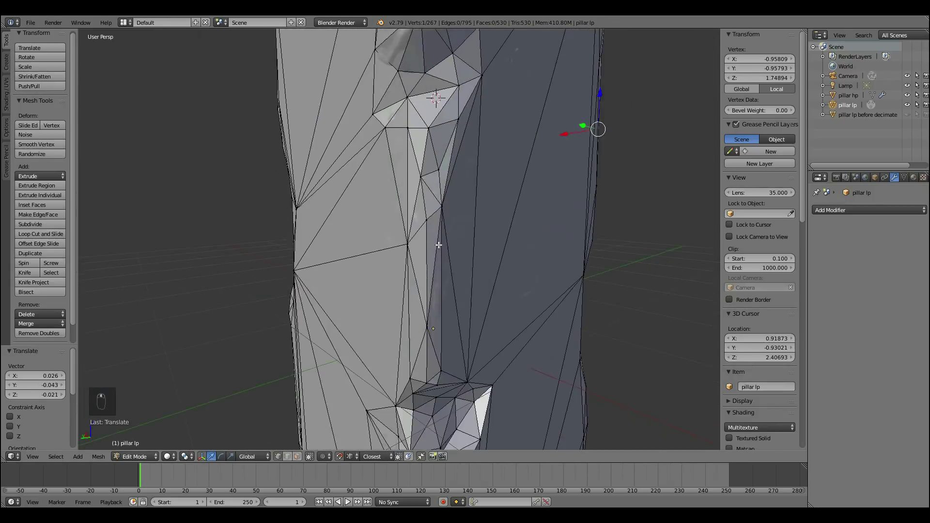
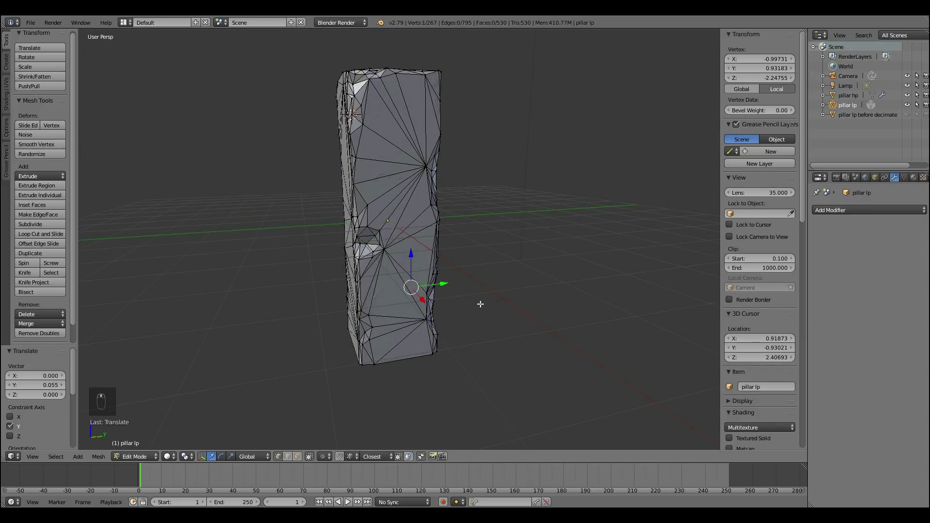
drag(436, 103, 453, 107)
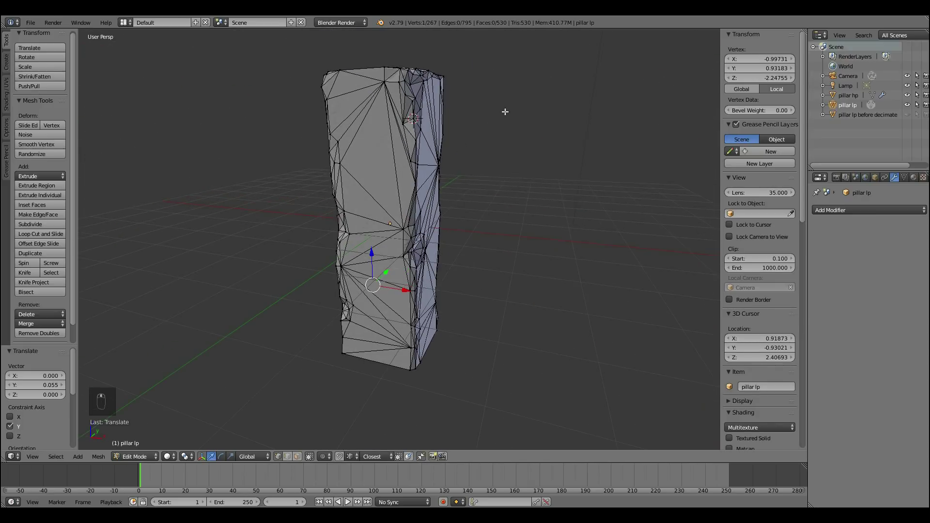
drag(455, 134, 407, 215)
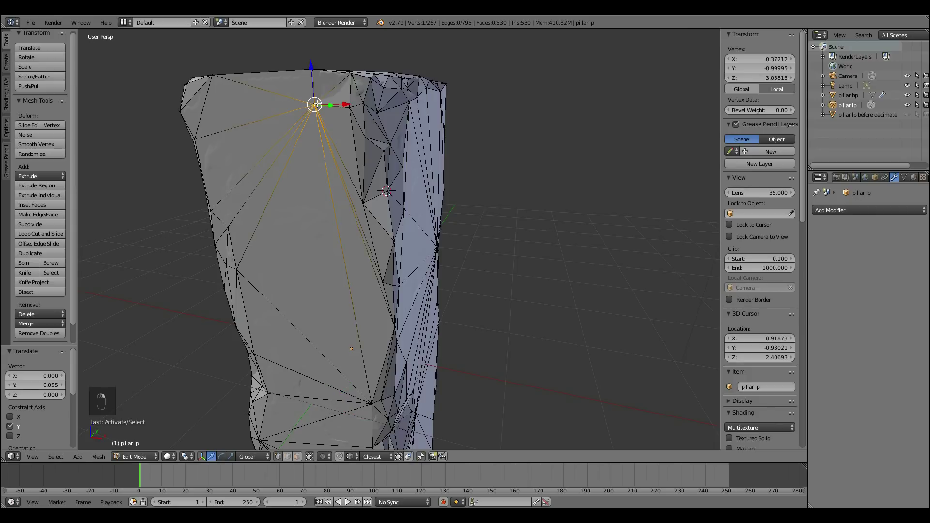
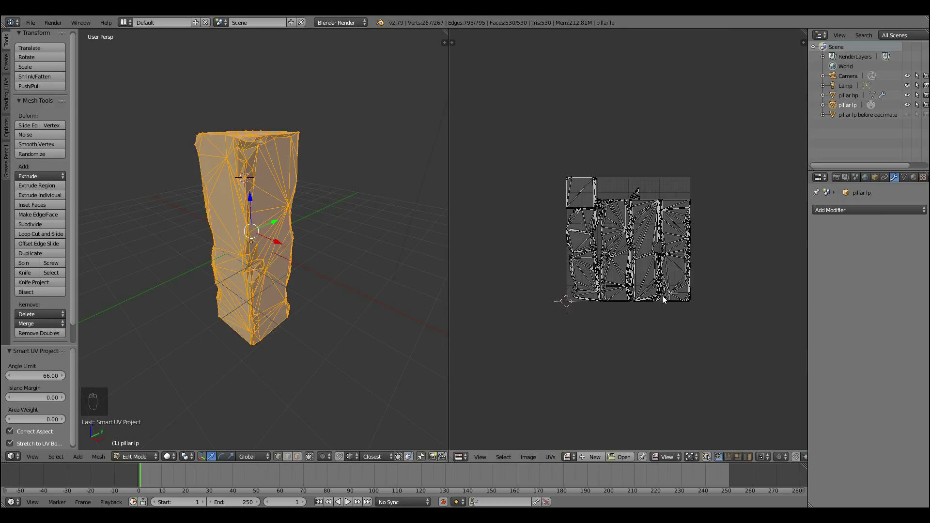
- Adjust the Smart UV Project angle limit to 67 so the UV islands fill the texture square
drag(340, 26, 348, 58)
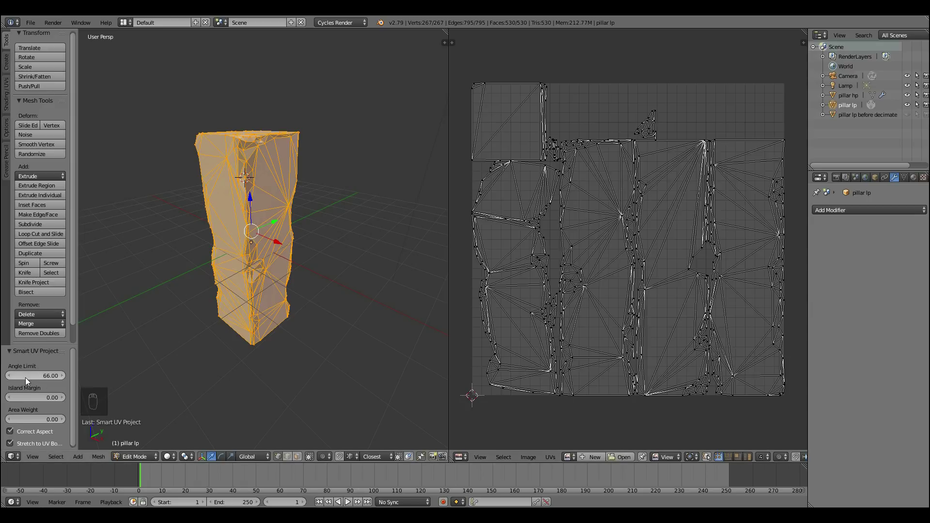
drag(27, 379, 605, 242)
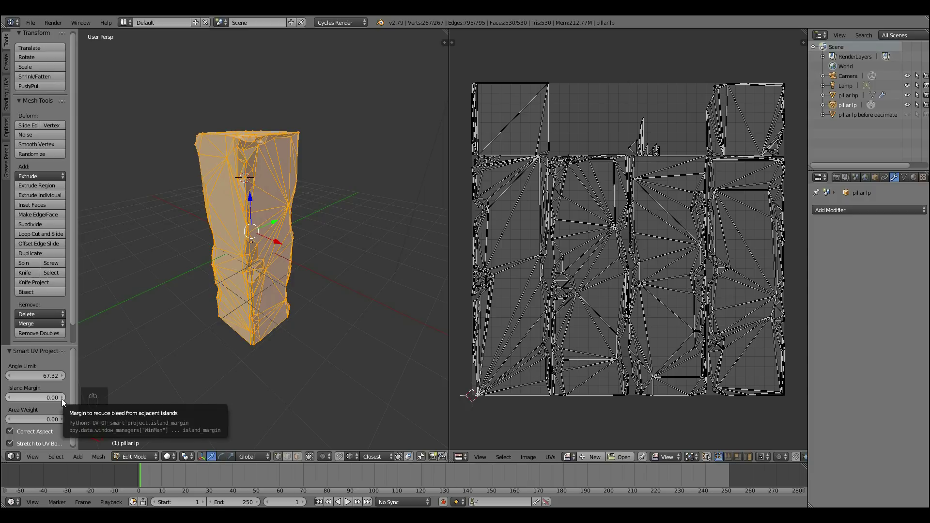
drag(64, 402, 714, 187)
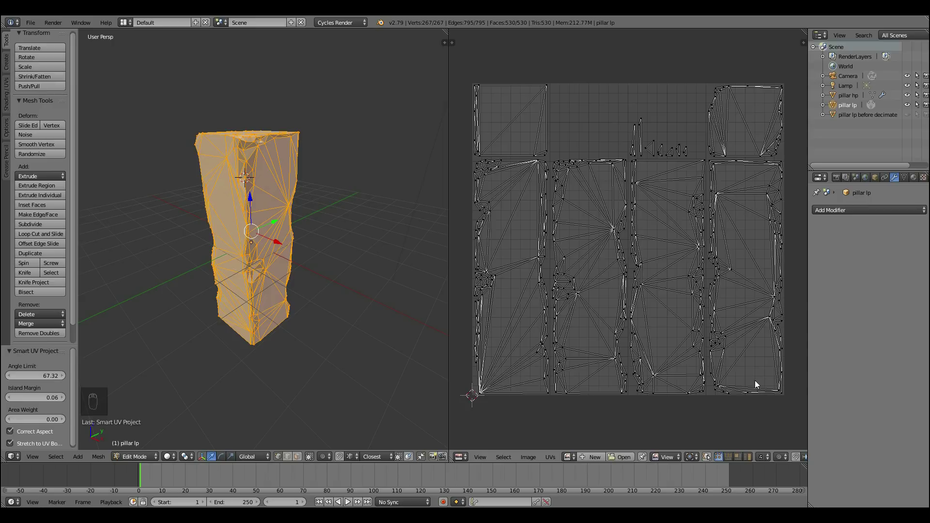
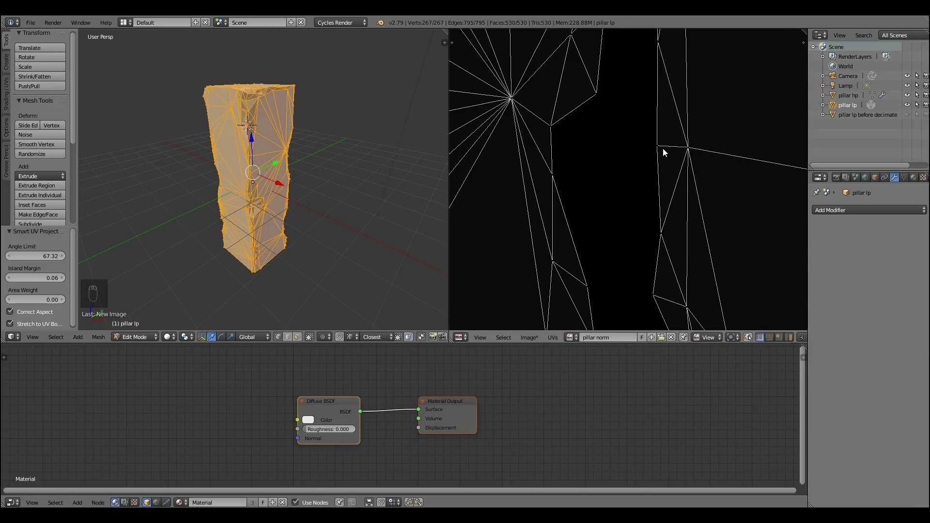
- Add an Image Texture node to pillar lp's material and position it in the node tree
drag(225, 417, 251, 450)
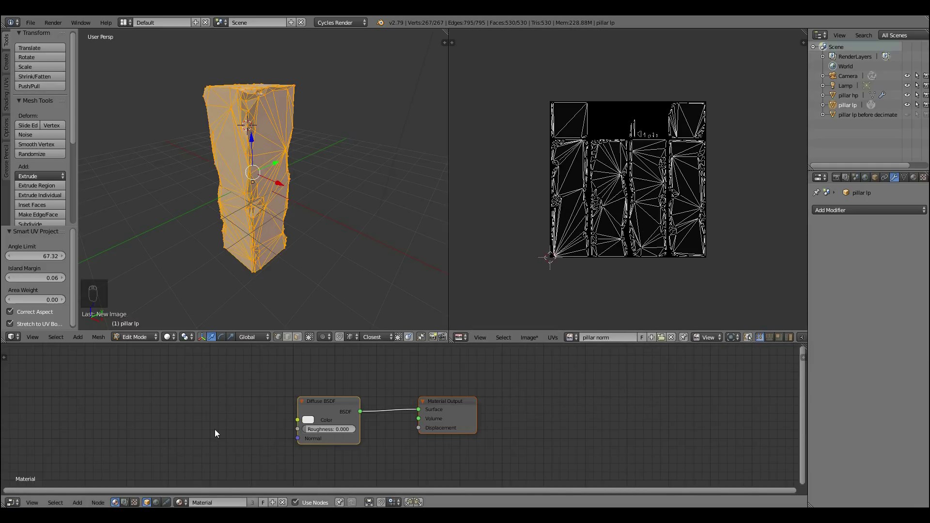
key(shift+a)
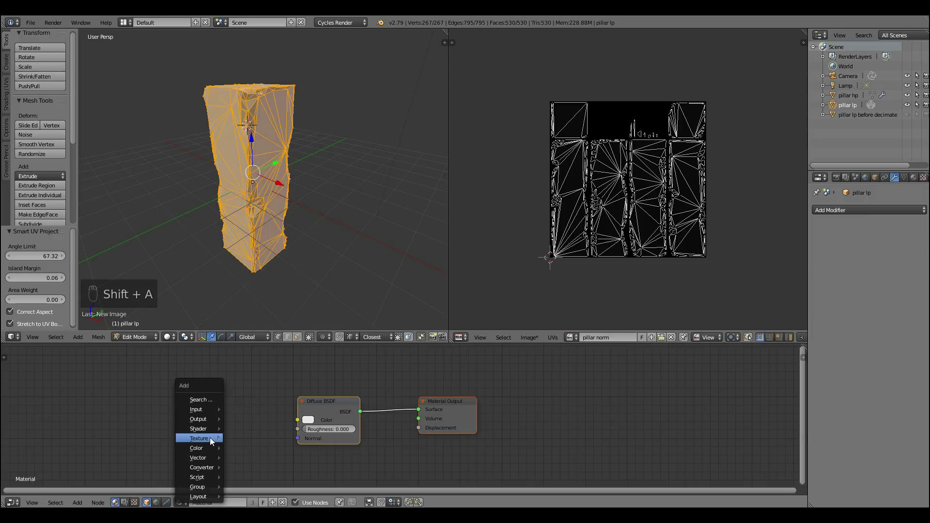
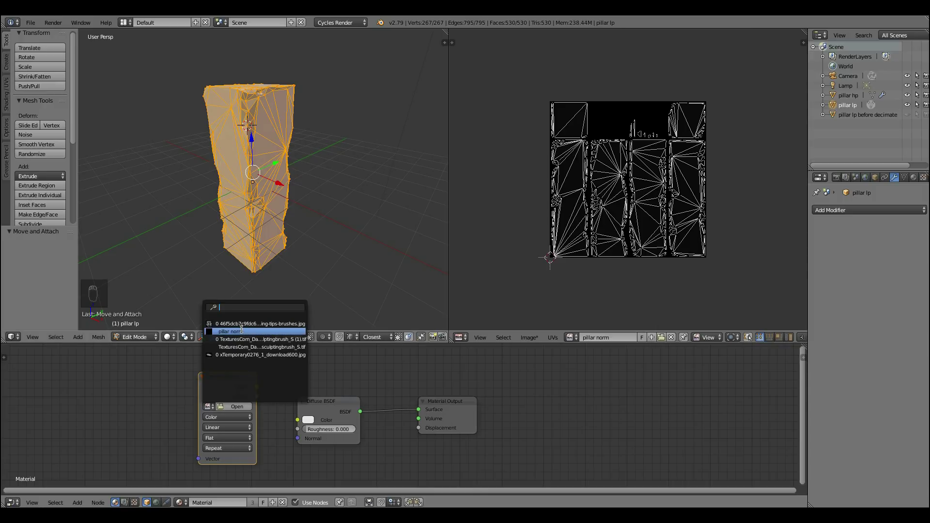
drag(244, 335, 225, 381)
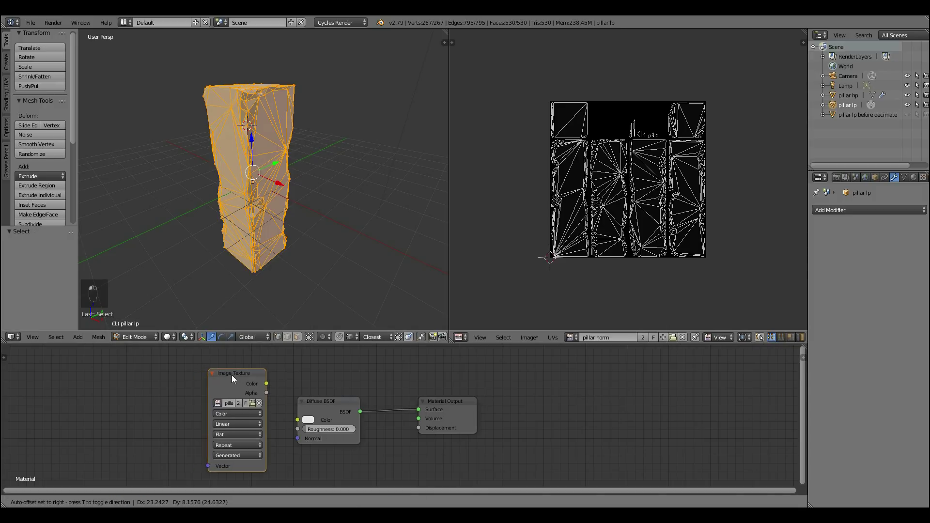
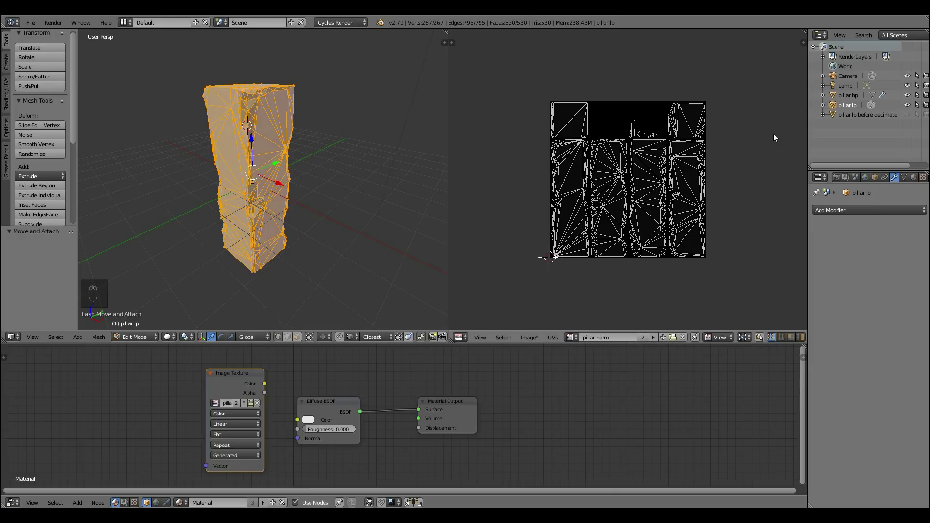
- Make pillar hp the active object in the Outliner as the bake source
click(851, 97)
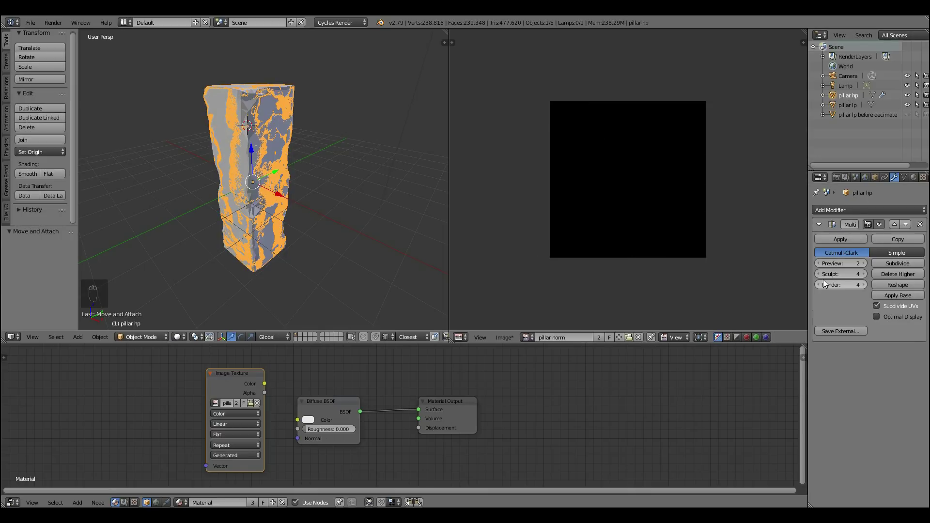
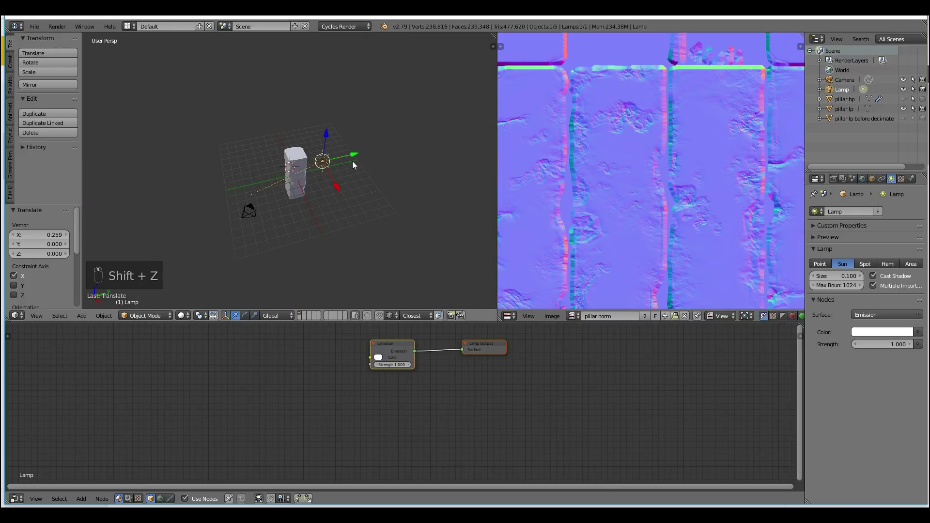
- Duplicate the sun lamp twice into Lamp.001 and Lamp.002 around the pillar and start the final Cycles render
key(shift+d)
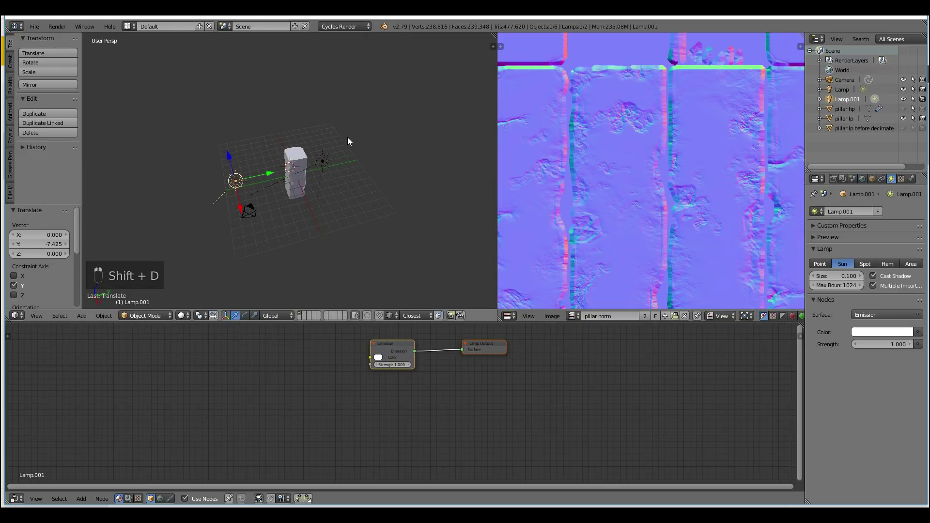
drag(352, 141, 363, 211)
key(r)
drag(331, 233, 338, 241)
key(shift+d)
key(r)
click(332, 162)
key(shift+z)
key(shift+space)
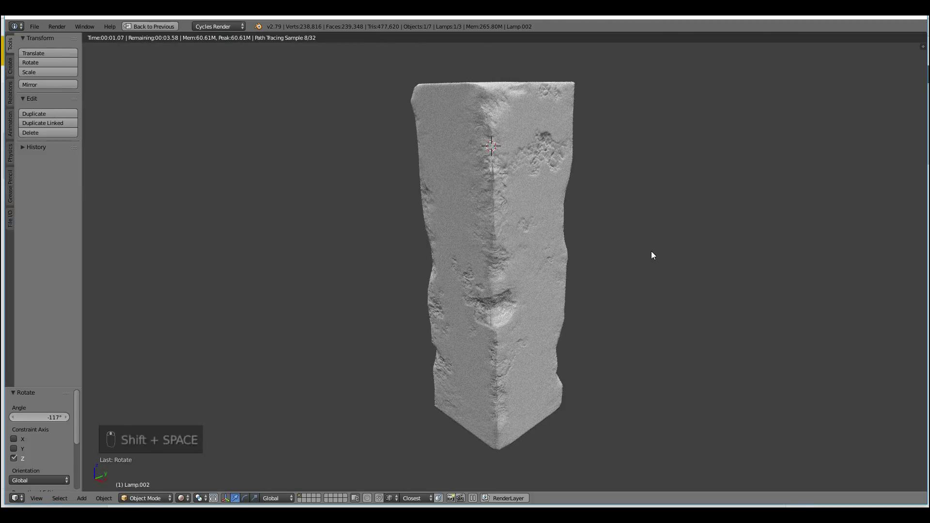